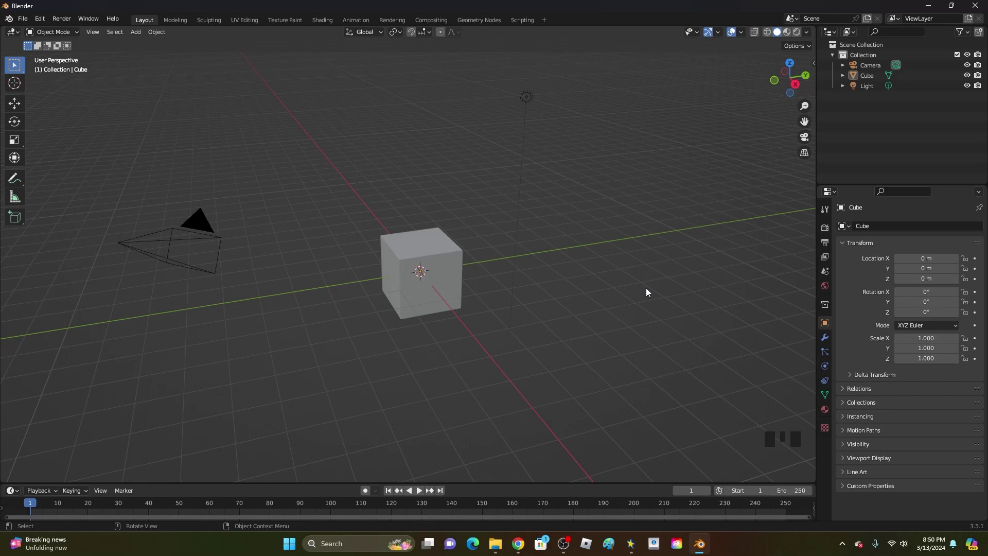
Delete the default cube, camera and light so the scene is empty.
left_click_drag(644, 289, 647, 289)
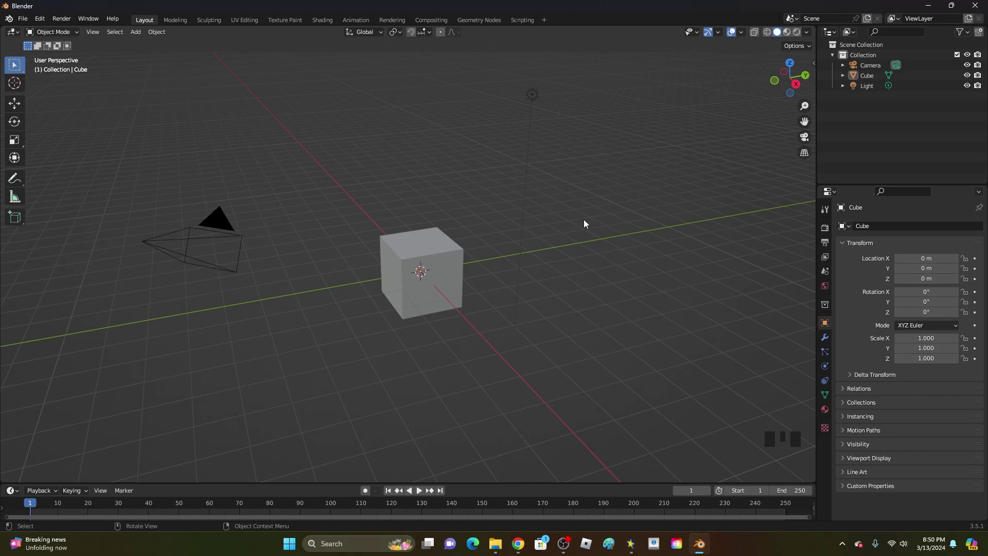
left_click_drag(508, 236, 781, 454)
left_click(663, 335)
key("g")
key("d")
key("g")
middle_click(521, 313)
left_click(640, 425)
key("x")
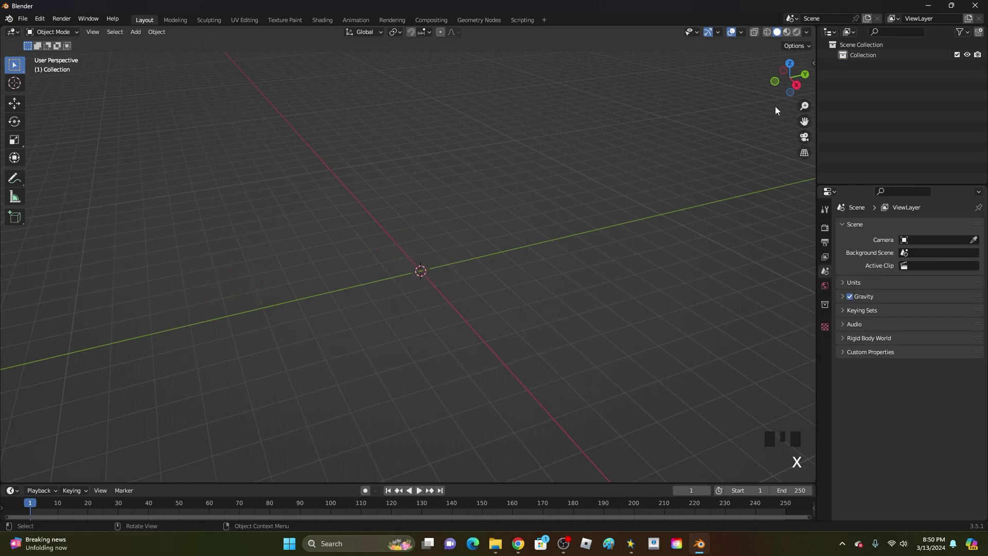
Add the sword reference image to the scene and view it from the side.
left_click(803, 91)
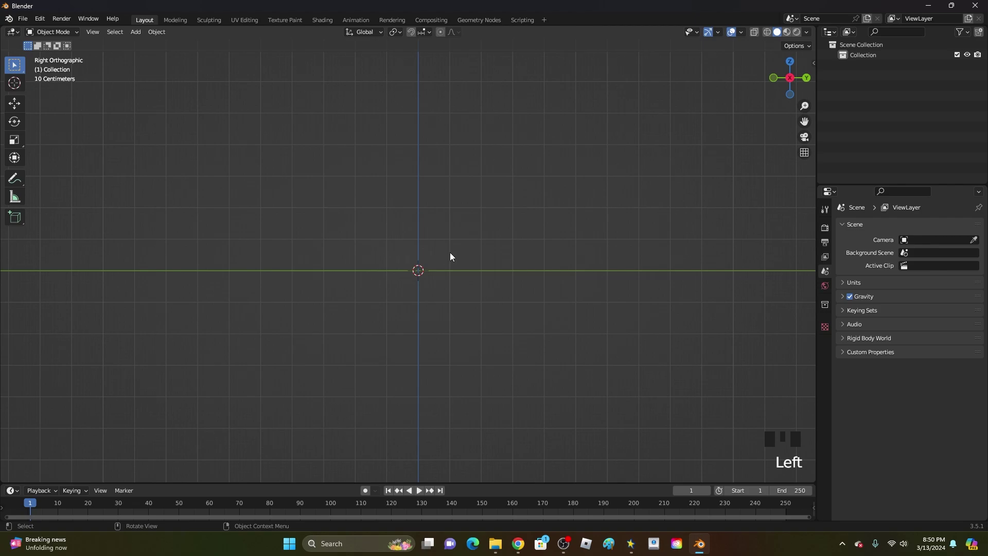
scroll("up", 3)
scroll("down", 3)
key("shift+a")
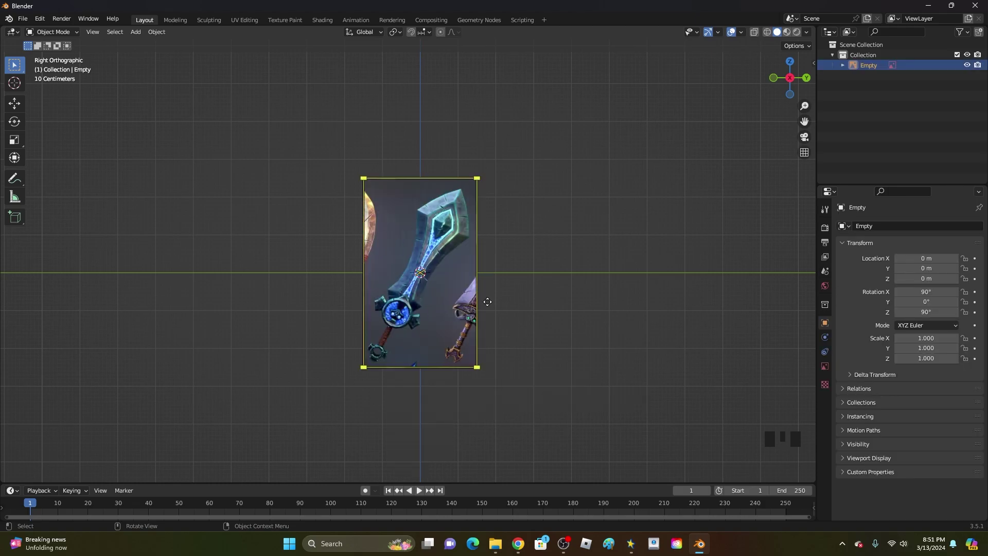
scroll("up", 3)
left_click_drag(489, 306, 461, 291)
left_click_drag(463, 276, 463, 277)
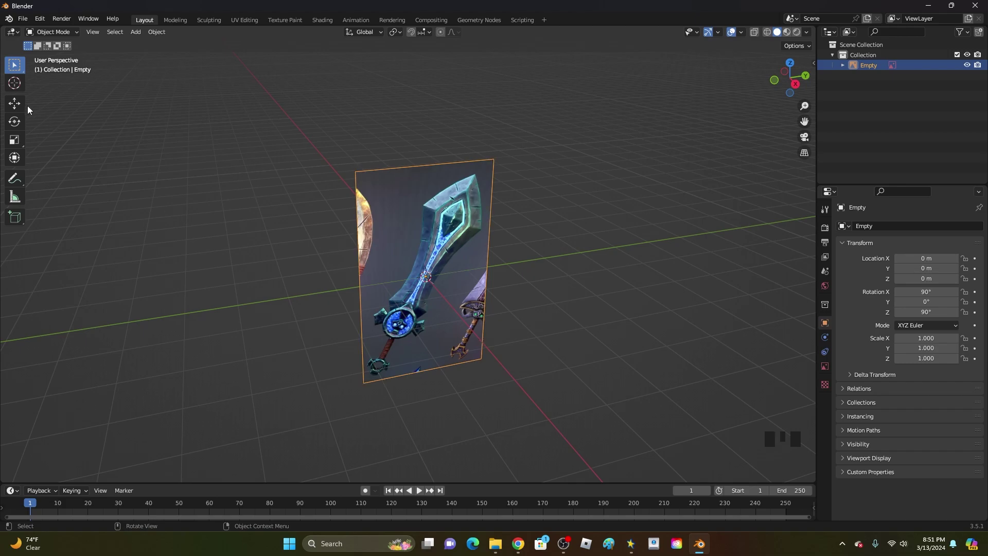
Move the reference image about 6.8 m along the X axis, away from the origin.
left_click(23, 106)
left_click_drag(564, 236, 460, 287)
scroll("up", 3)
left_click_drag(454, 292, 360, 296)
left_click(360, 296)
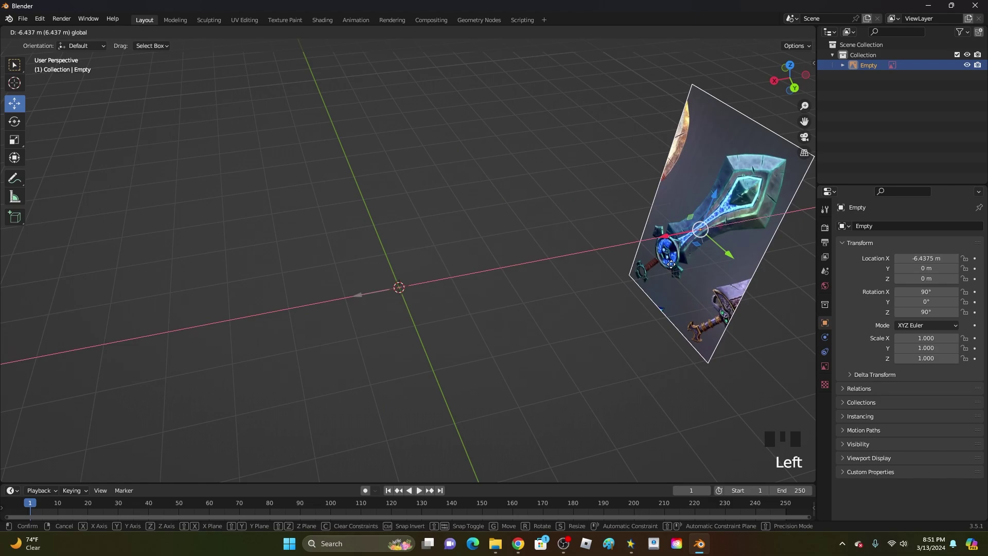
left_click(469, 246)
left_click_drag(491, 245, 586, 229)
Add a plane and merge its vertices into a single point, viewed from the side.
key("shift+a")
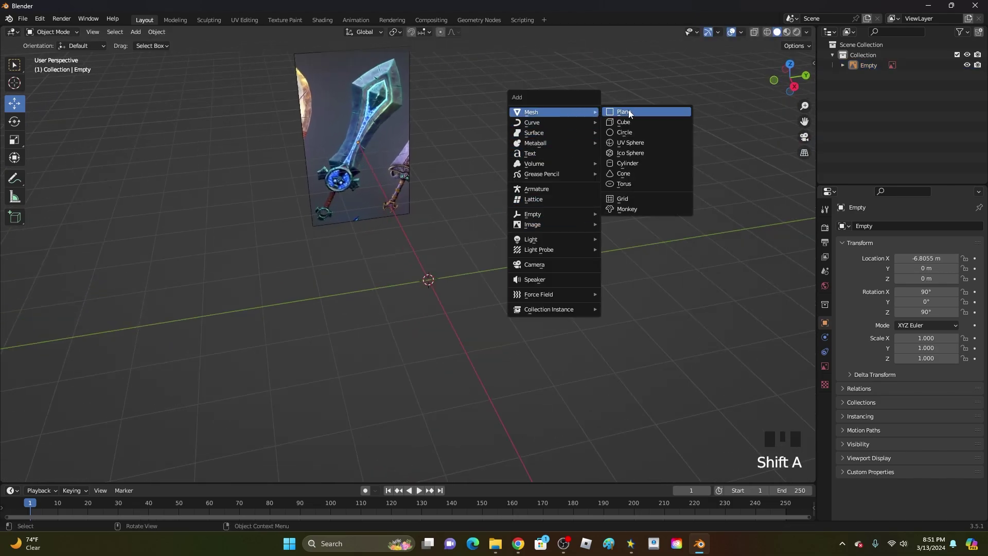
key("Tab")
key("m")
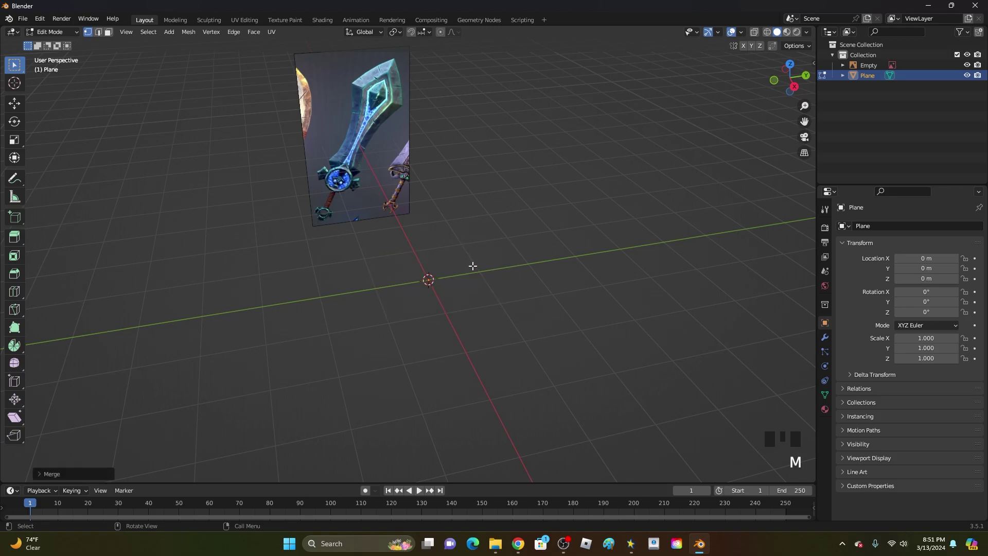
scroll("up", 3)
left_click(805, 89)
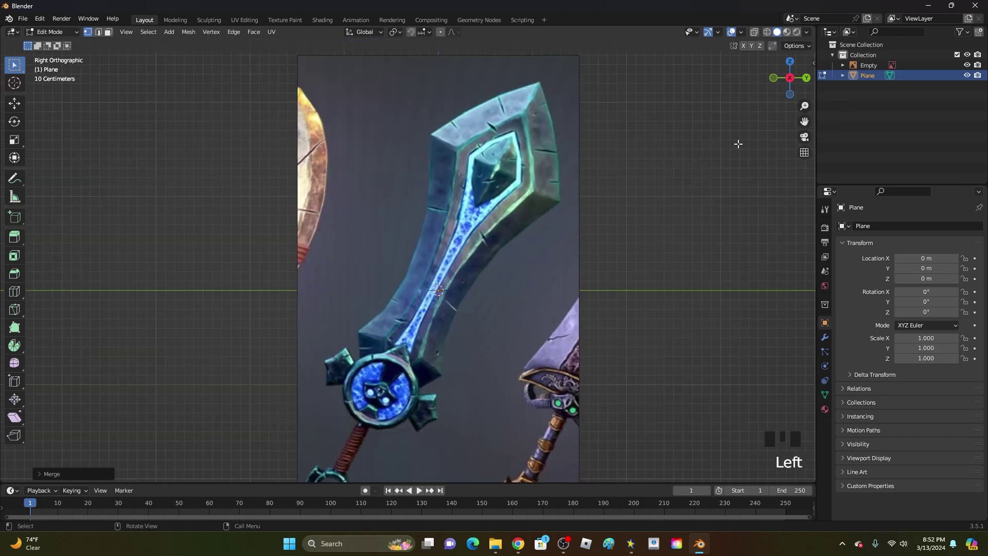
scroll("down", 3)
Place the single vertex on the blade edge at the guard and extrude a first edge up the blade.
key("g")
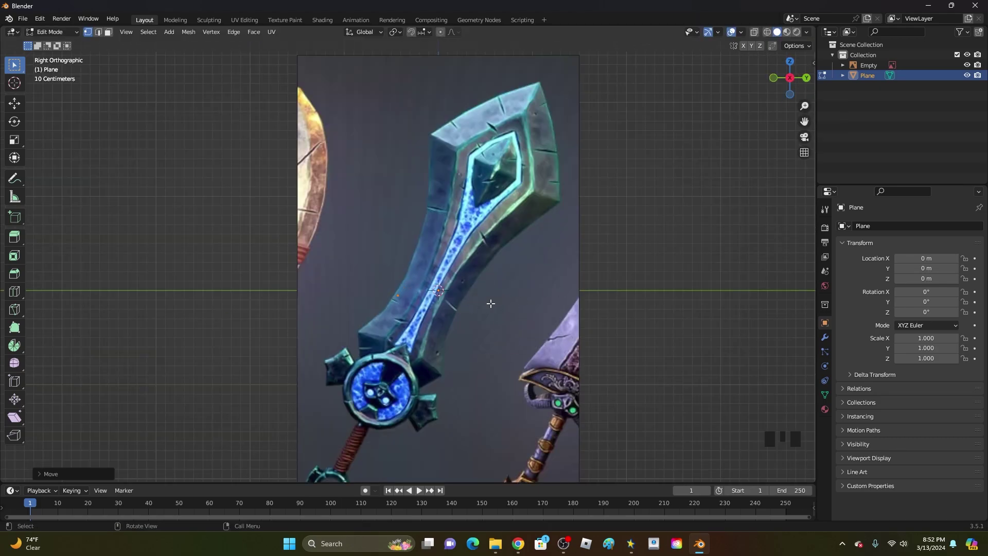
scroll("up", 3)
scroll("down", 3)
key("ctrl+z")
key("a")
key("g")
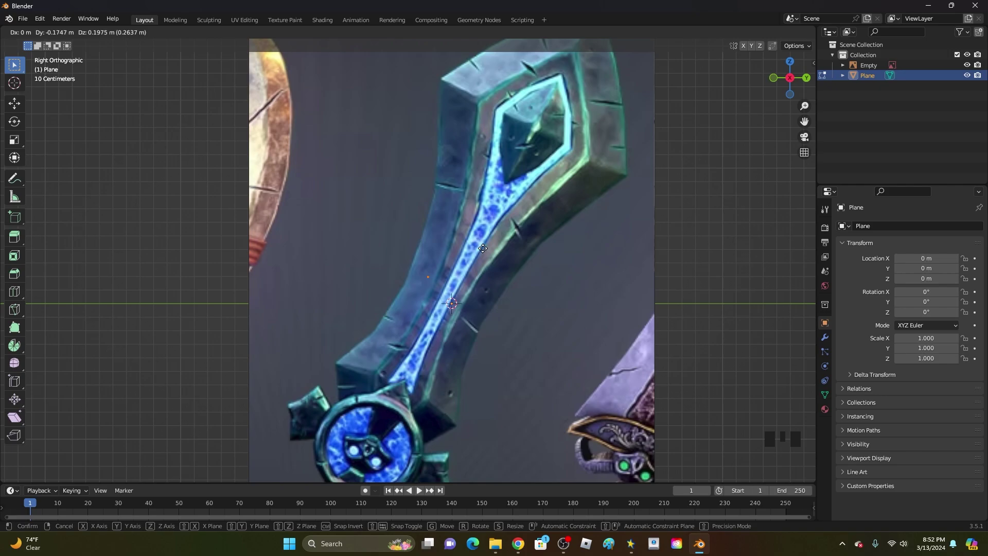
key("ctrl+z")
key("g")
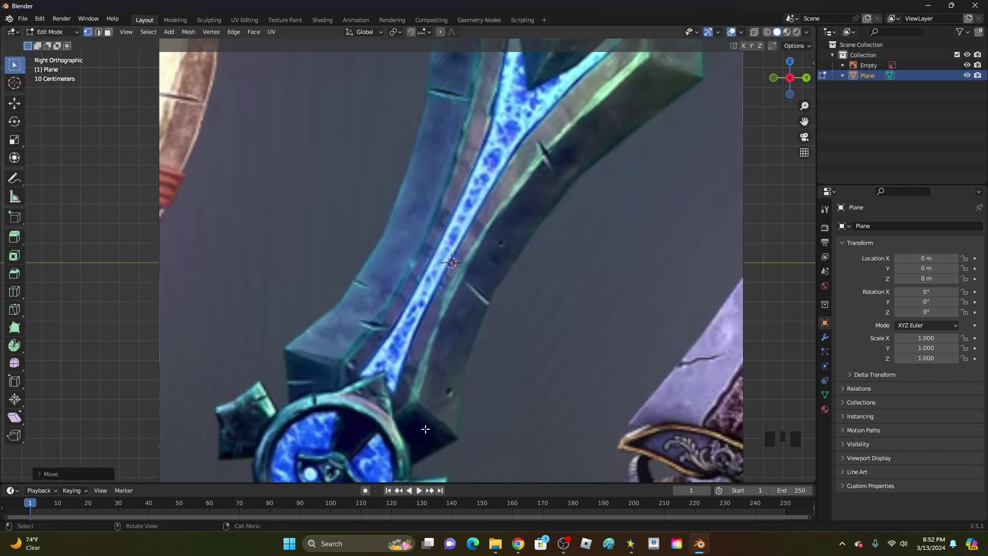
scroll("down", 3)
scroll("up", 3)
left_click_drag(415, 409, 439, 274)
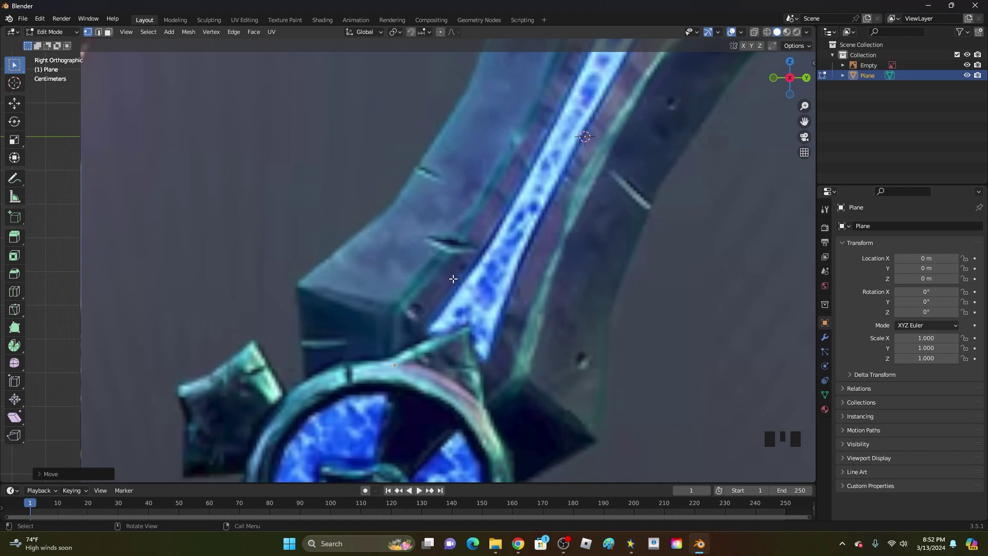
key("g")
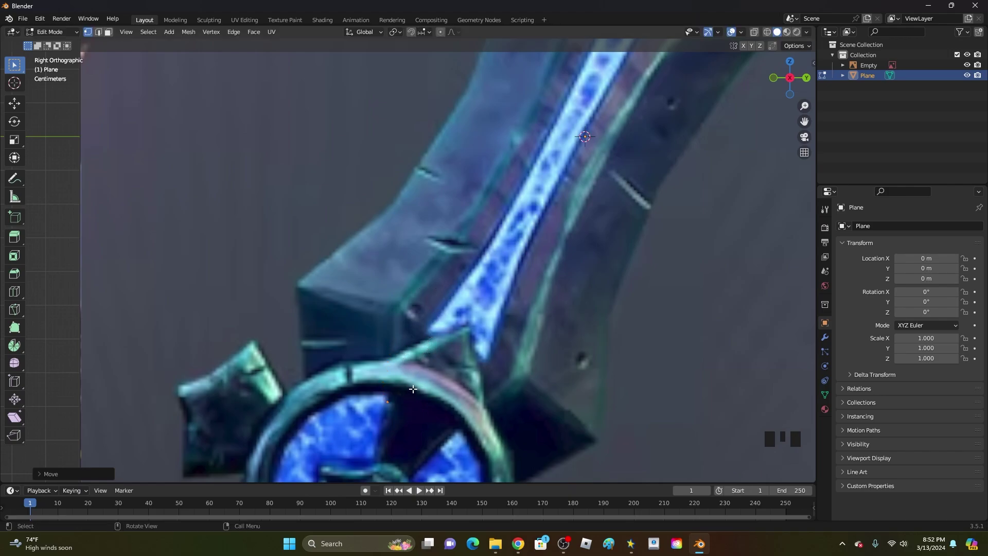
key("e")
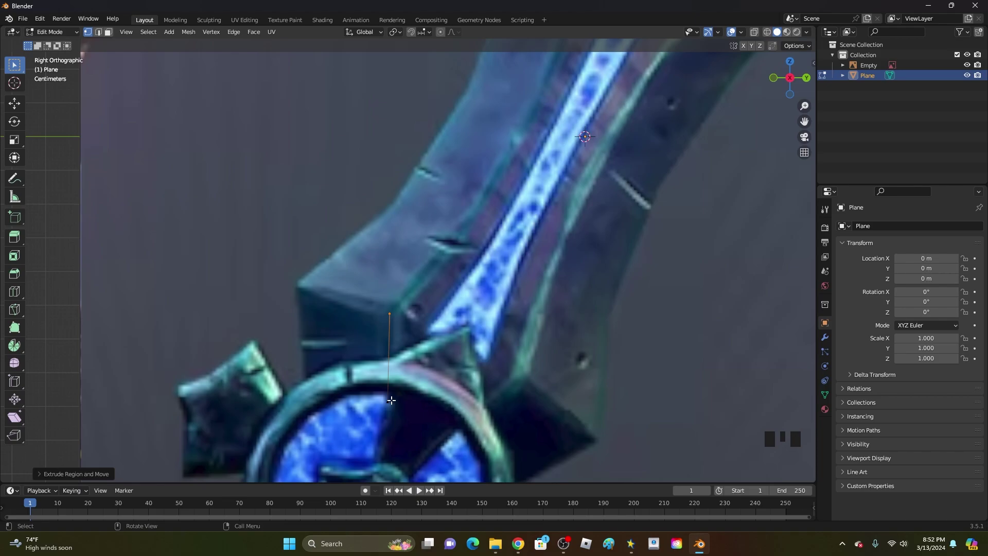
Extrude a chain of vertices up one blade edge toward the tip, following the reference outline.
left_click(408, 386)
left_click(393, 312)
left_click_drag(494, 318, 399, 376)
key("e")
left_click_drag(363, 364, 380, 355)
key("e")
key("e")
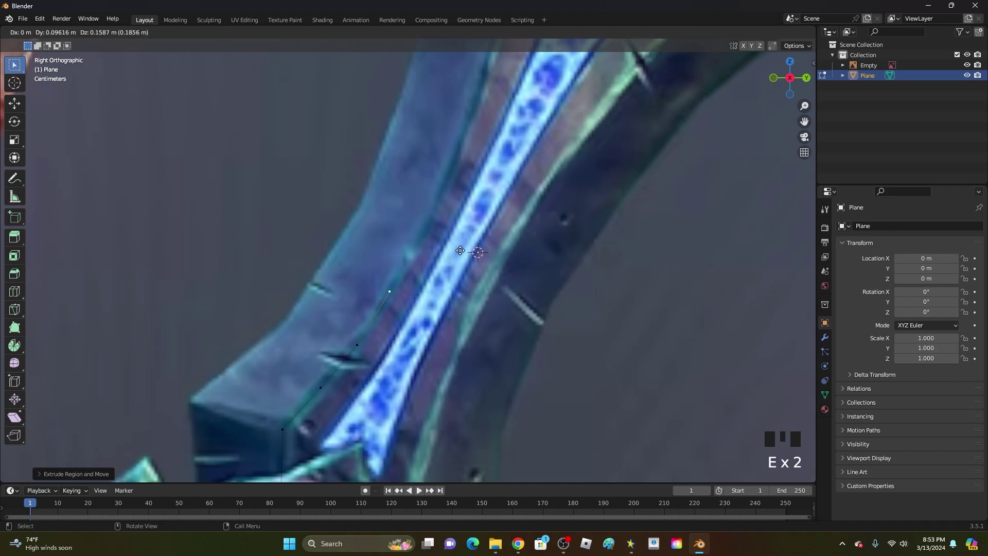
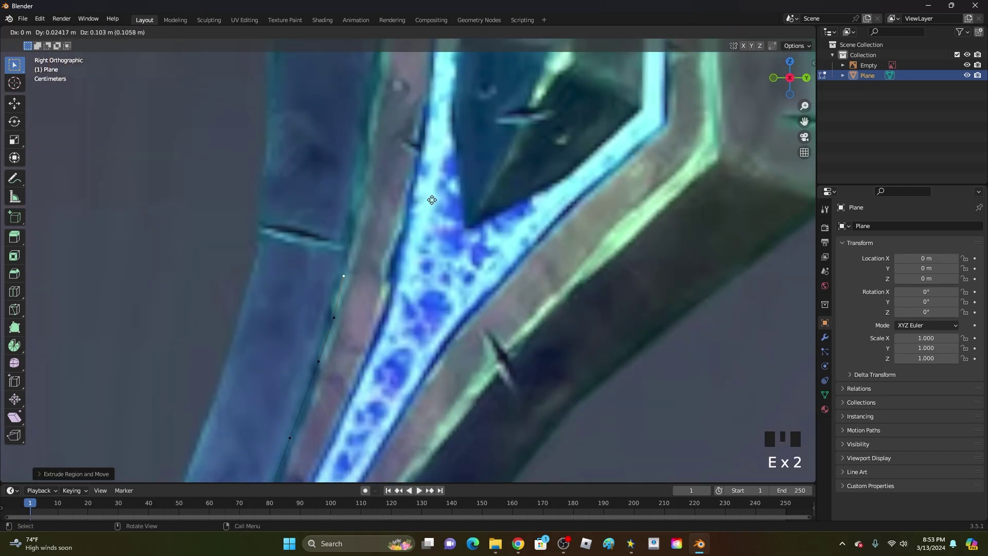
key("e")
key("e")
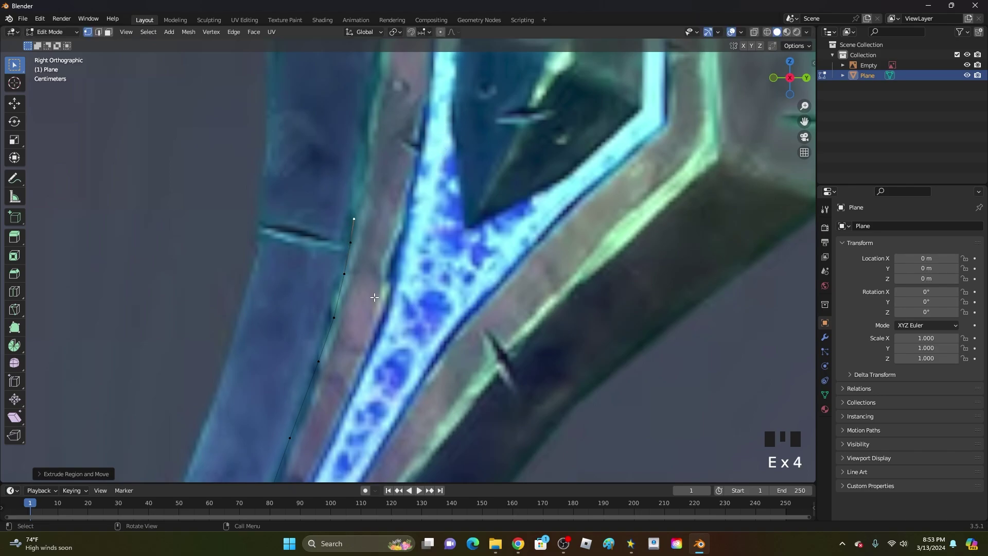
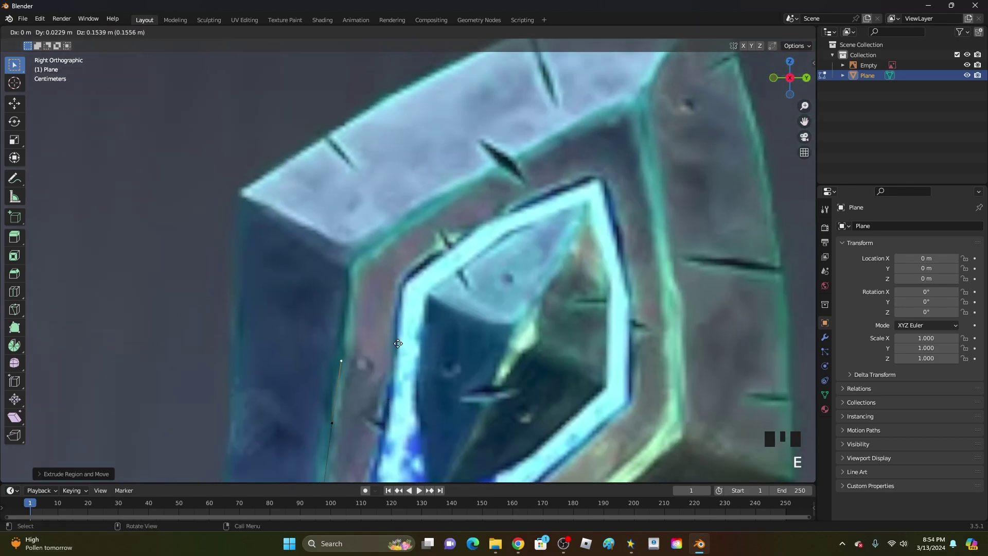
key("e")
left_click_drag(402, 271, 330, 315)
key("e")
key("e")
key("e")
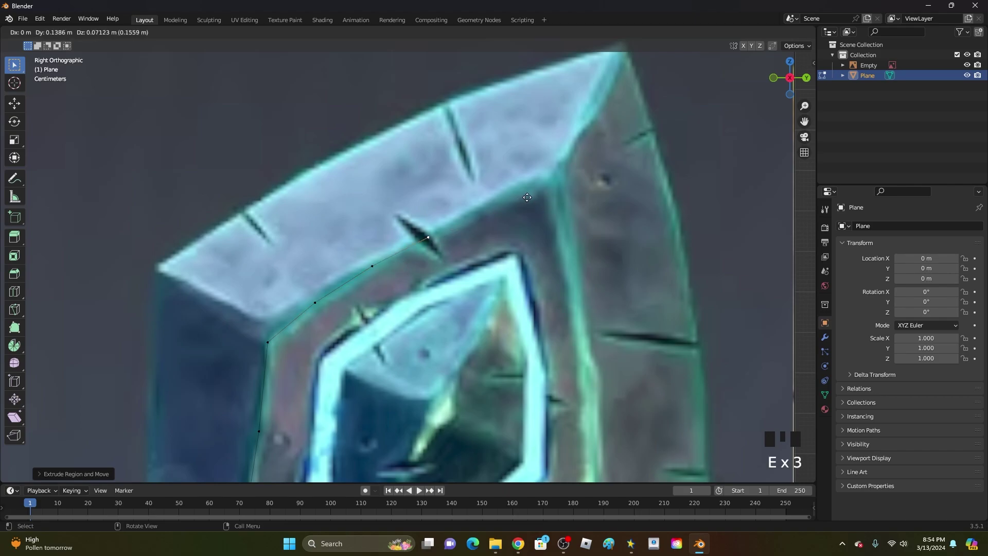
key("e")
key("e")
Continue the vertex chain around the blade tip and start down the other edge.
left_click_drag(681, 219, 596, 105)
key("e")
key("e")
key("e")
key("e")
key("e")
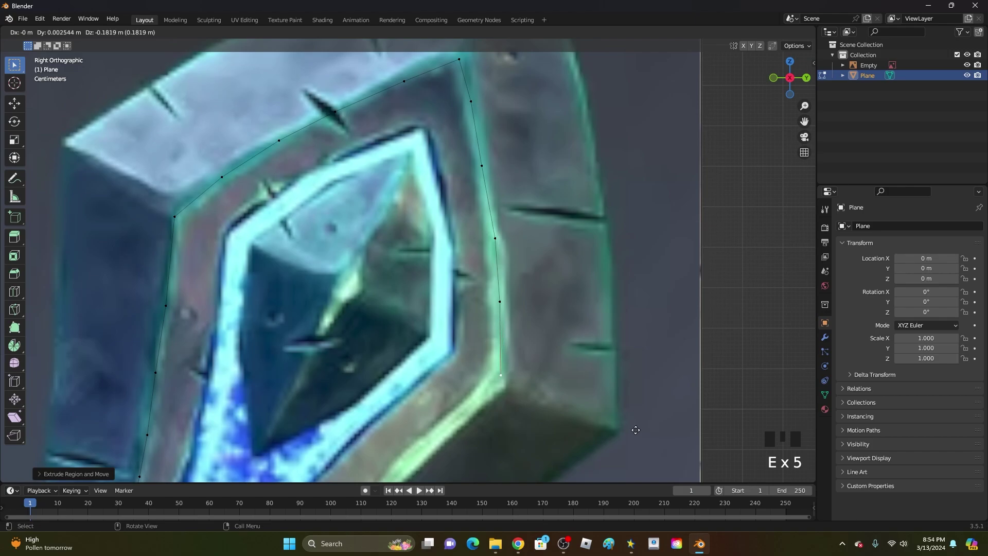
left_click_drag(597, 436, 625, 290)
key("e")
key("e")
key("e")
left_click_drag(504, 390, 523, 313)
key("e")
key("e")
key("e")
Extrude the outline down the blade's second edge back to the guard.
middle_click(418, 387)
key("e")
key("e")
key("e")
key("e")
middle_click(398, 406)
key("e")
key("ctrl+z")
key("e")
key("e")
key("e")
middle_click(419, 401)
key("e")
key("e")
key("e")
scroll("up", 3)
middle_click(489, 401)
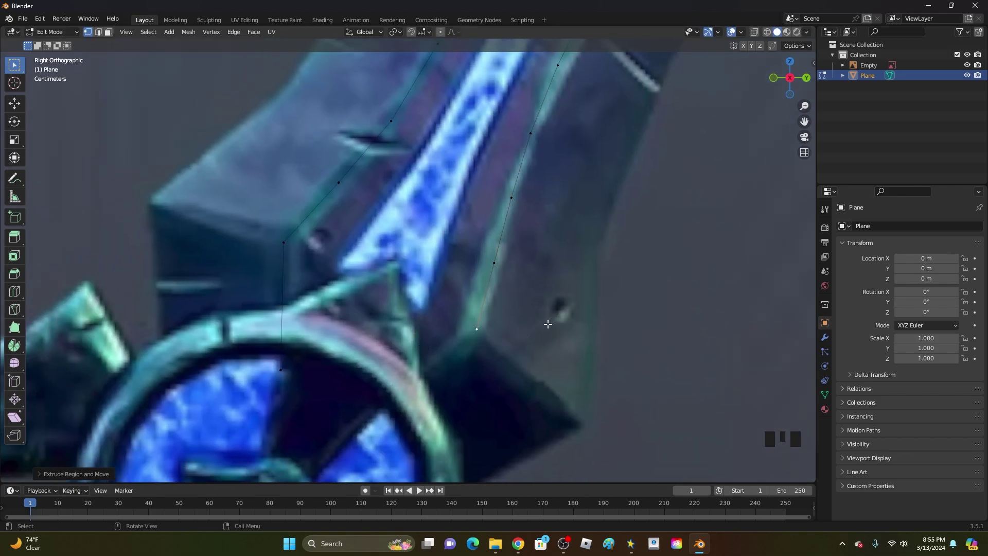
key("e")
key("e")
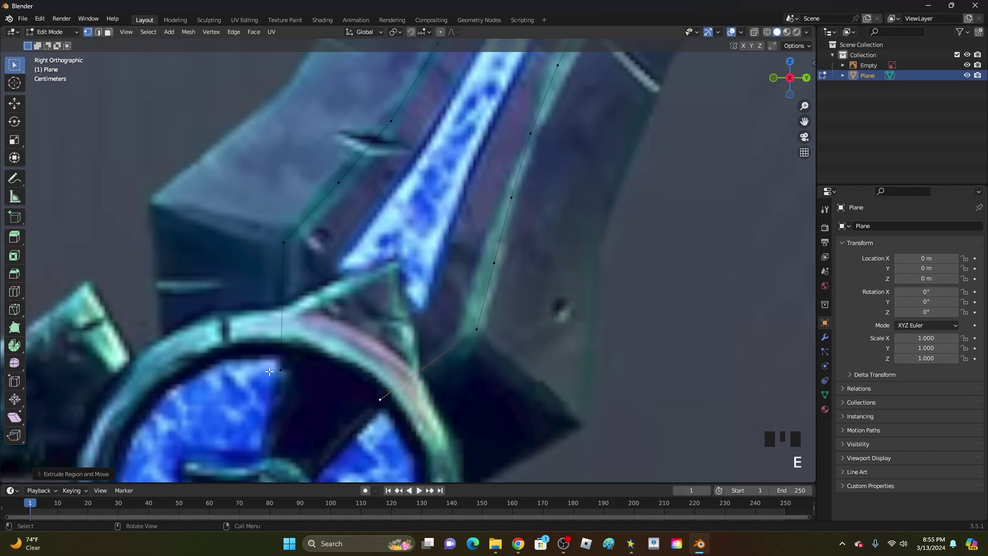
Join the chain's two ends at the guard into a closed blade outline and check the whole loop.
left_click(281, 367)
left_click(380, 397)
left_click(281, 373)
left_click(382, 397)
key("f")
key("ctrl+z")
key("f")
left_click(344, 336)
scroll("down", 3)
left_click_drag(470, 197, 563, 202)
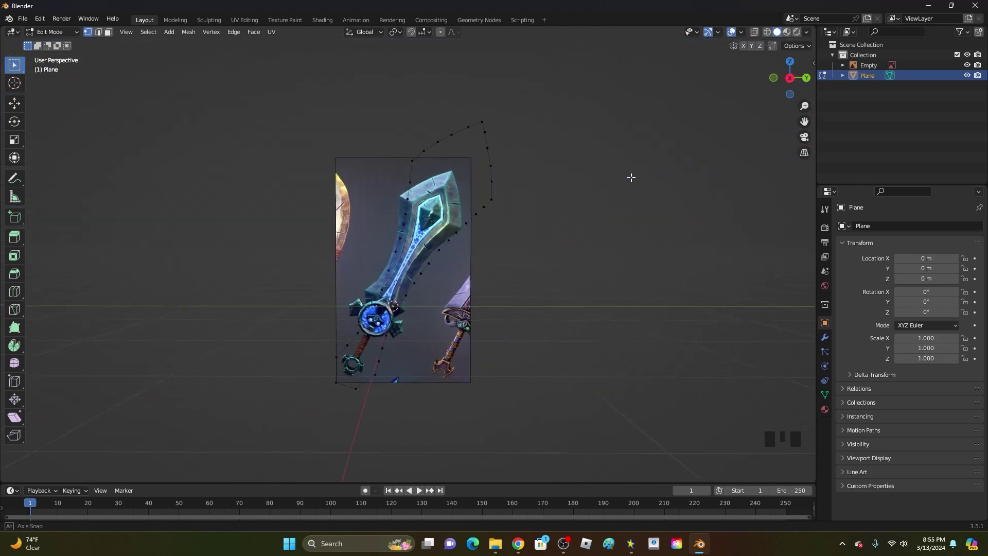
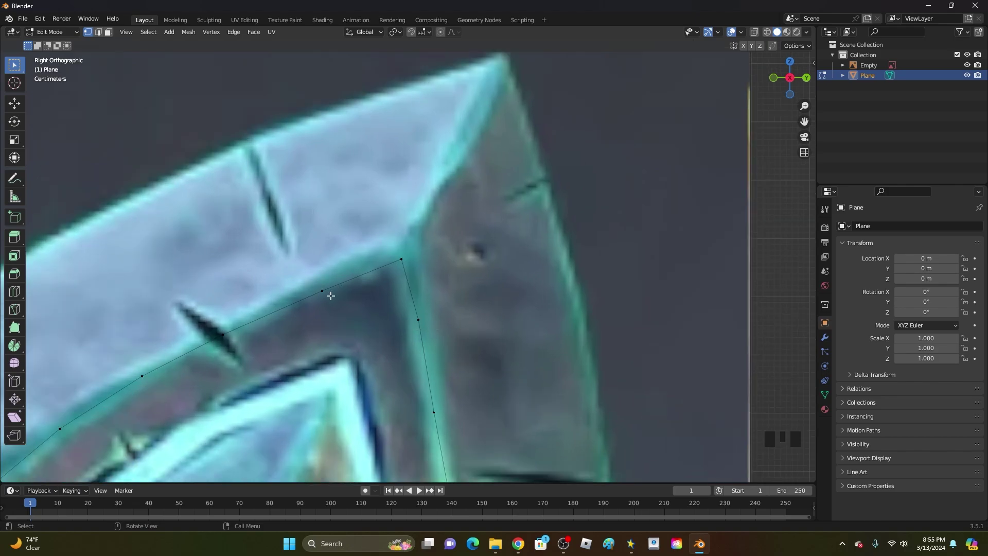
Connect opposite outline vertices across the blade tip with edges.
left_click(323, 292)
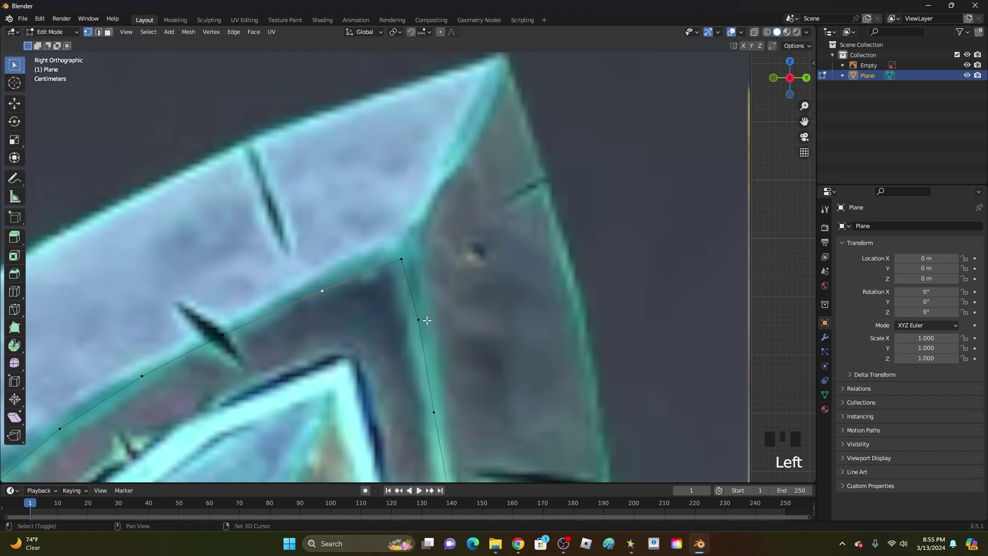
left_click(422, 318)
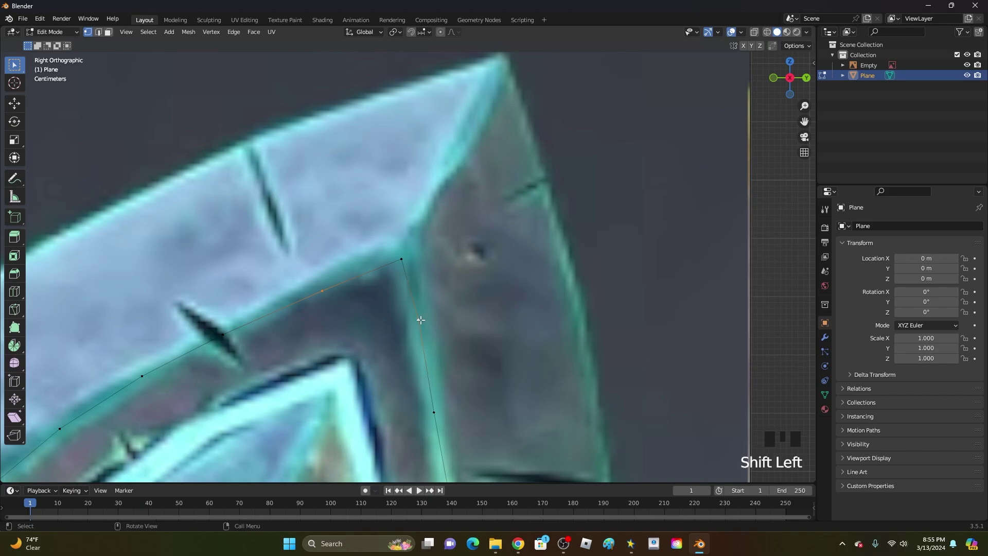
key("f")
left_click_drag(560, 319, 262, 191)
left_click(262, 191)
left_click(550, 225)
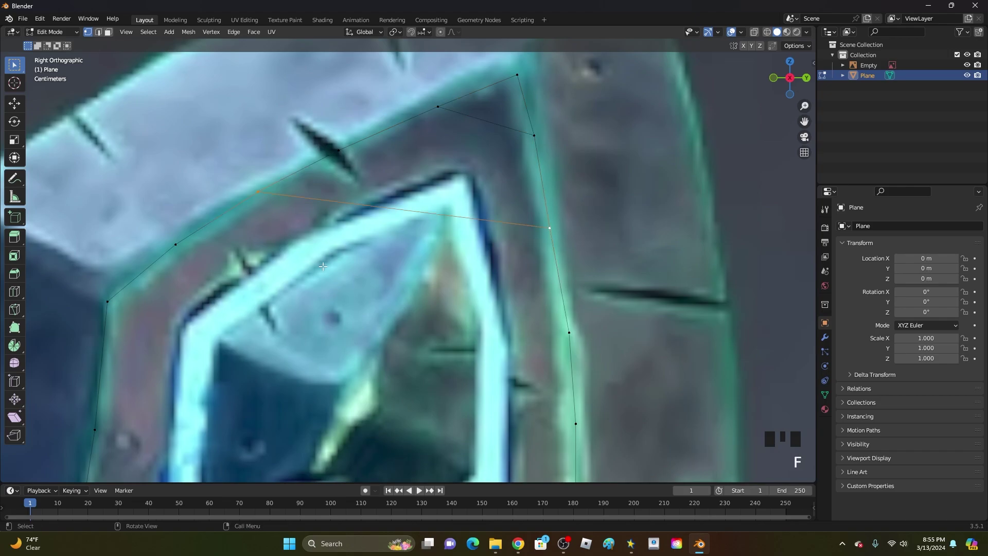
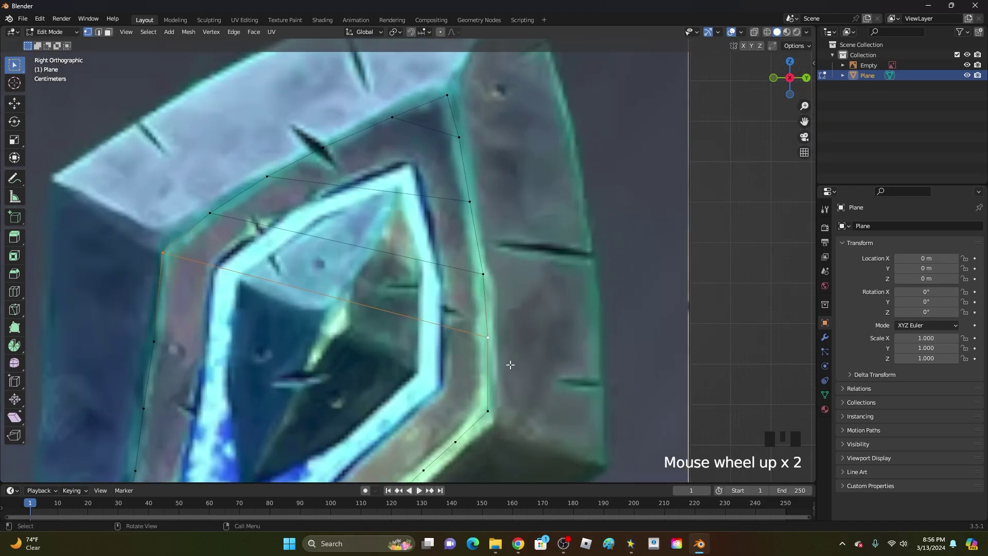
Bridge opposite vertices below the tip with edges and start a loop cut across the blade.
key("ctrl+z")
double_click(455, 441)
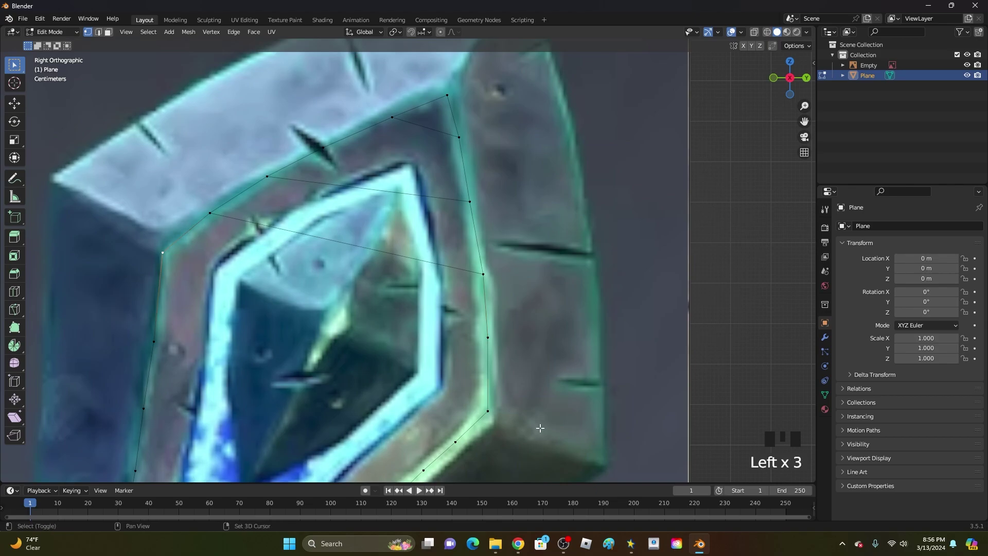
left_click(495, 409)
key("f")
left_click(549, 353)
scroll("up", 3)
key("ctrl+r")
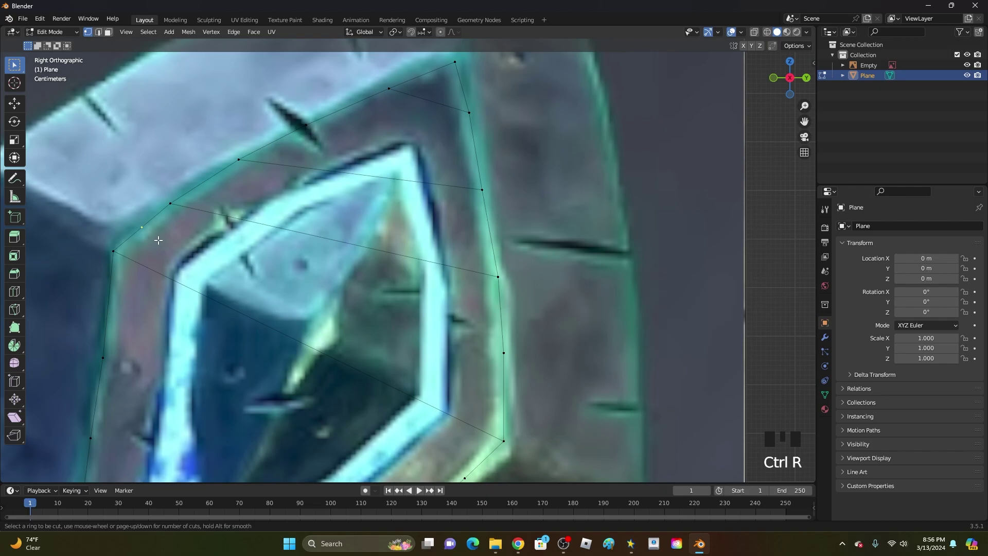
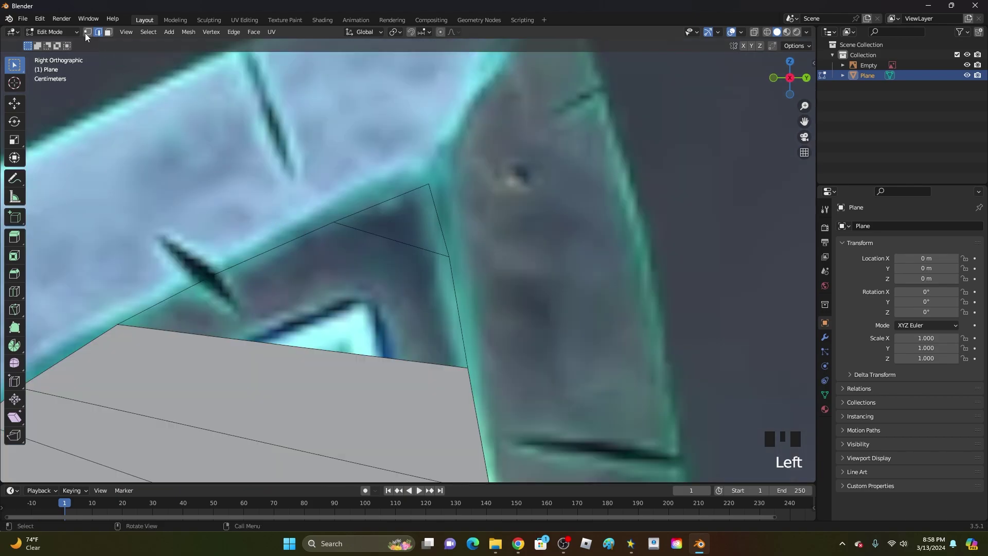
Fill the bottom section of the blade outline next to the guard with a face.
left_click_drag(89, 37, 104, 37)
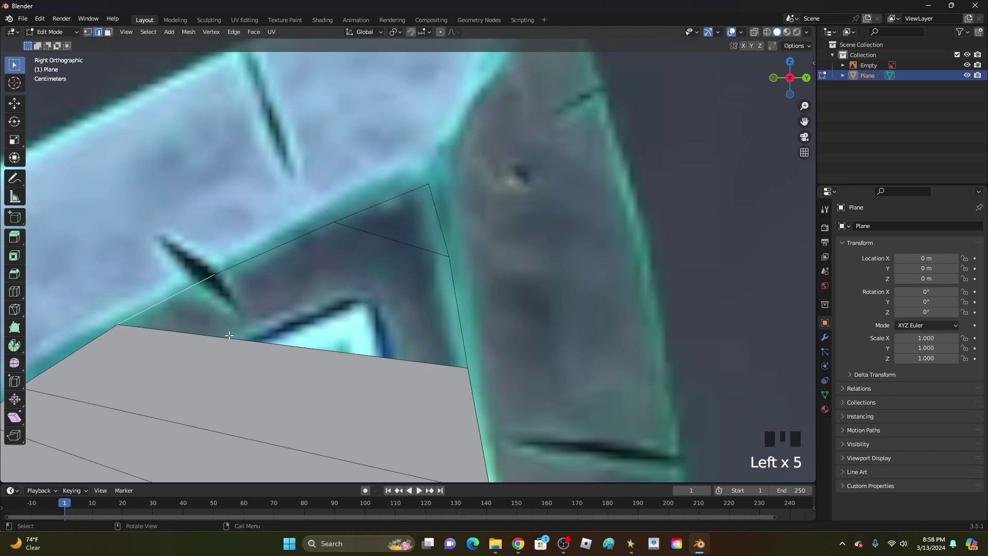
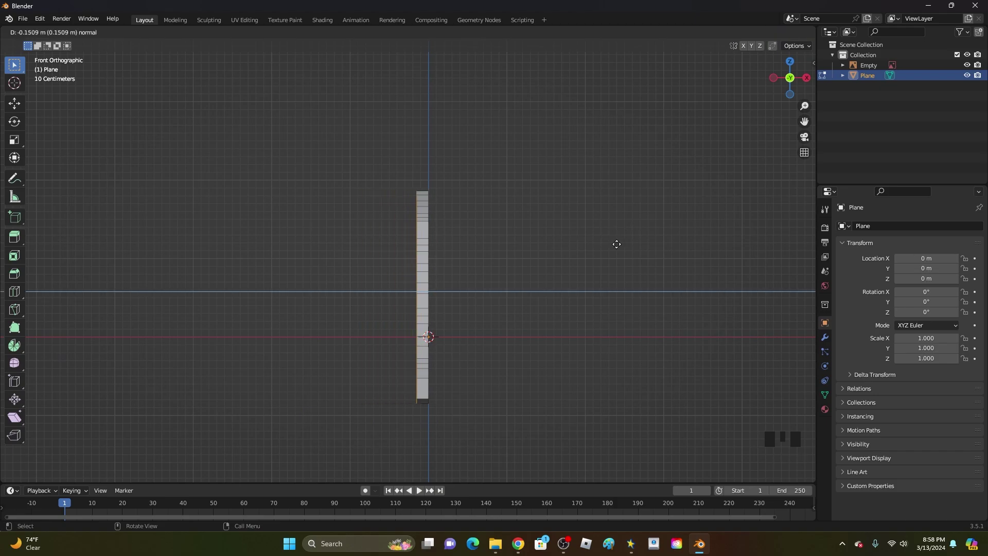
Start a lengthwise loop cut through the middle of the extruded blade's thickness.
left_click_drag(553, 241, 398, 210)
scroll("up", 3)
left_click_drag(388, 221, 417, 209)
key("ctrl+r")
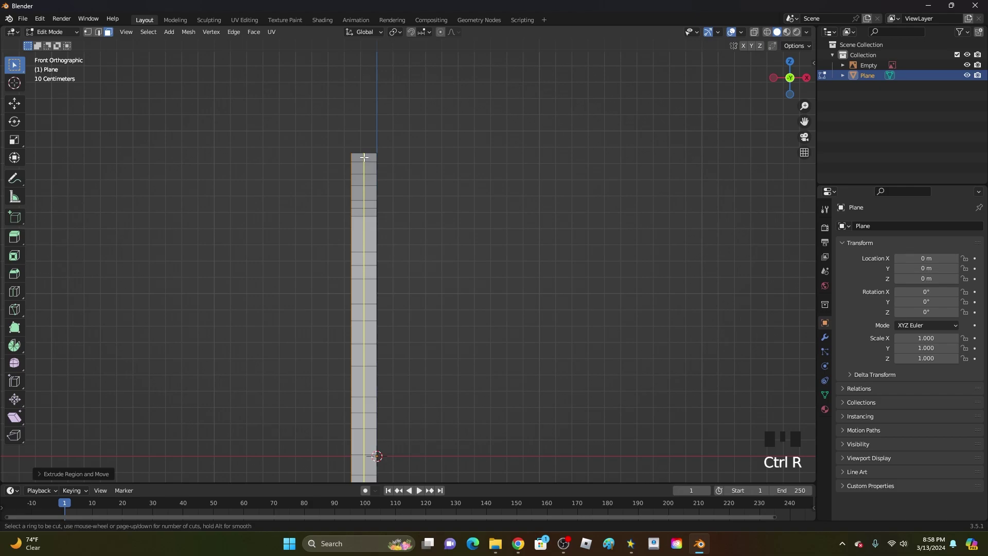
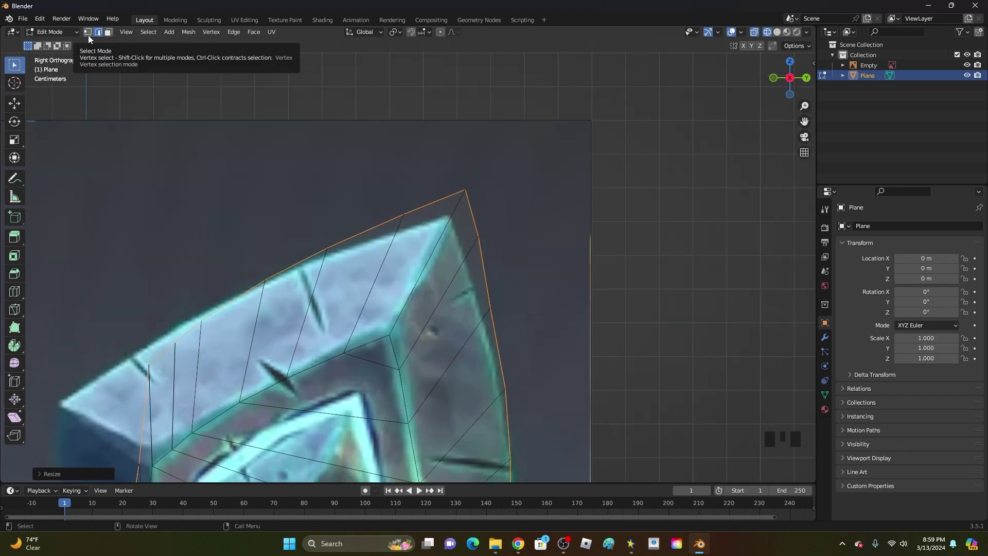
Move the blade tip vertices onto the reference outline in side view.
left_click_drag(92, 40, 464, 193)
left_click_drag(495, 204, 413, 262)
scroll("up", 3)
left_click_drag(430, 267, 532, 171)
key("g")
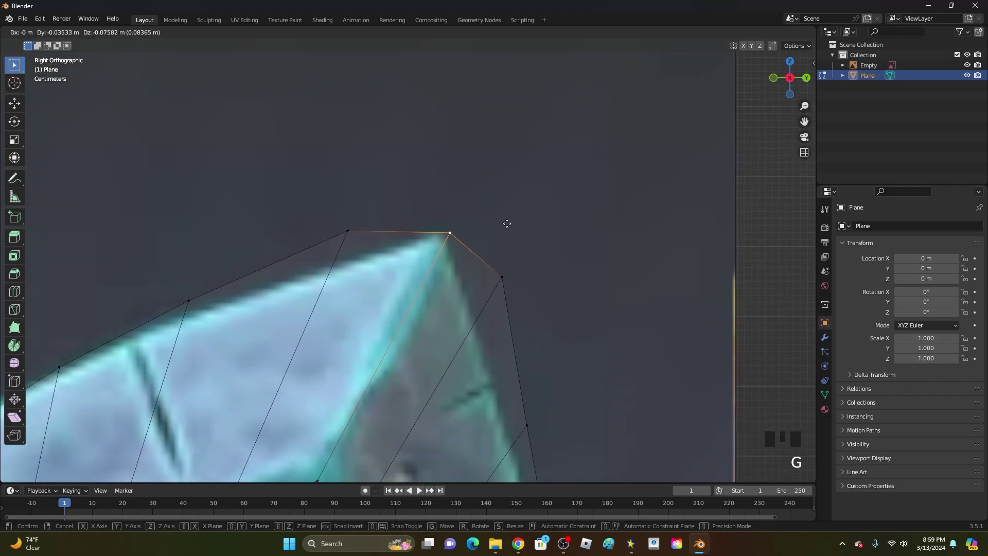
left_click(351, 232)
key("g")
left_click(377, 220)
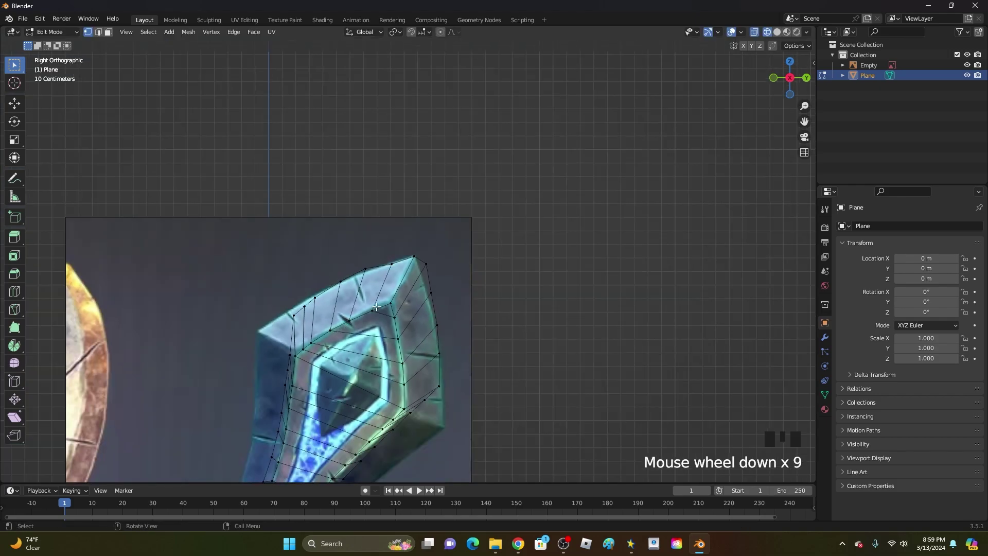
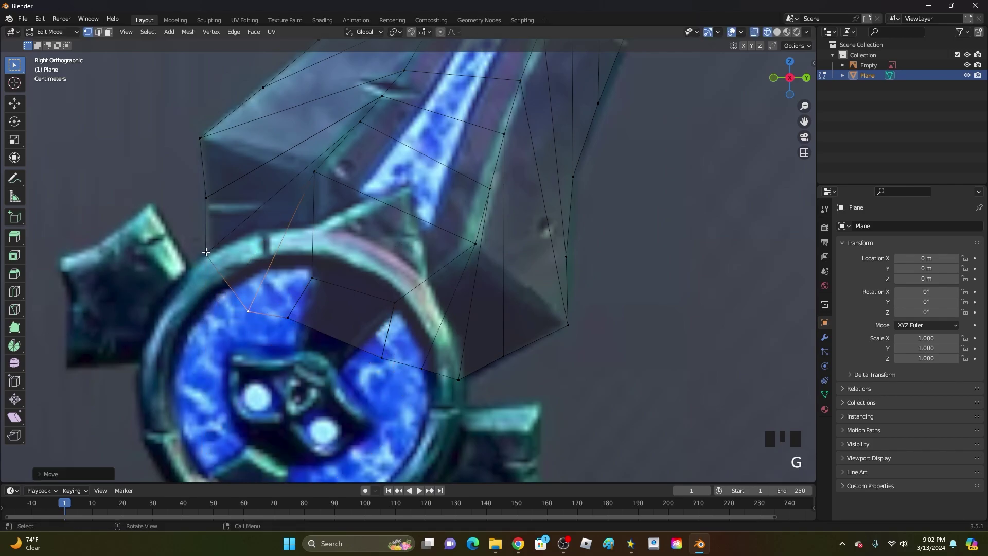
Inspect the reshaped blade base around the guard and toggle the shading view.
scroll("down", 3)
scroll("up", 3)
scroll("down", 3)
left_click_drag(492, 245, 504, 277)
key("z")
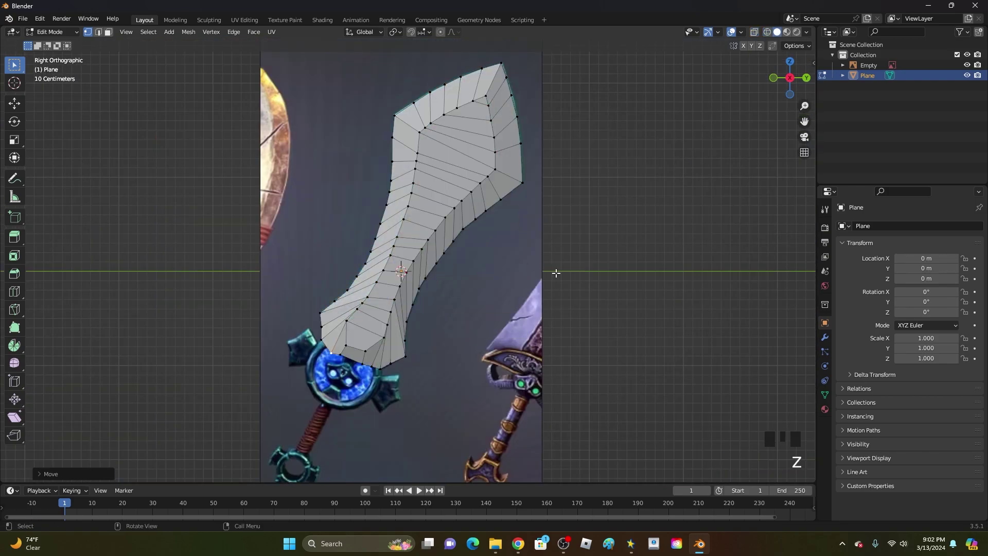
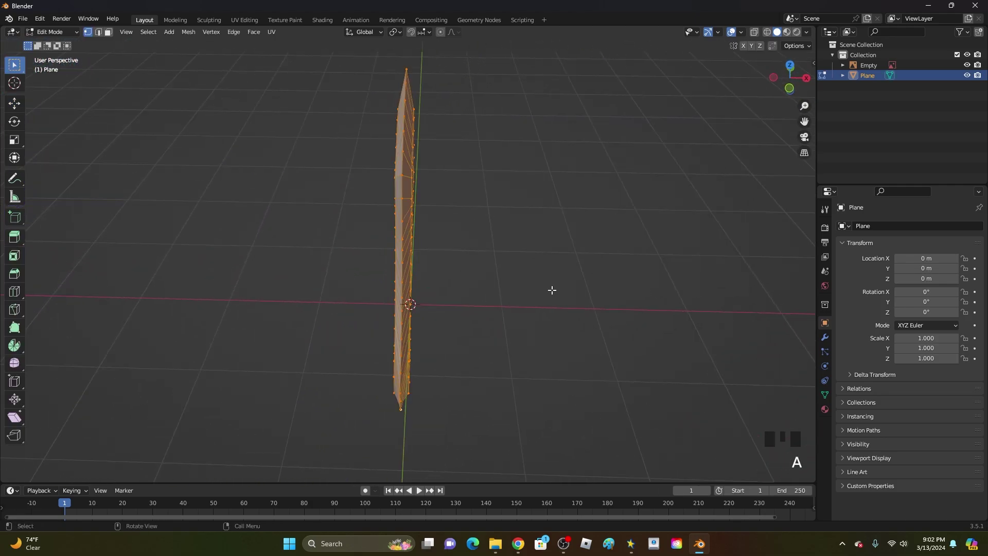
Scale the whole blade along global X so it becomes slightly thicker, and confirm.
key("s")
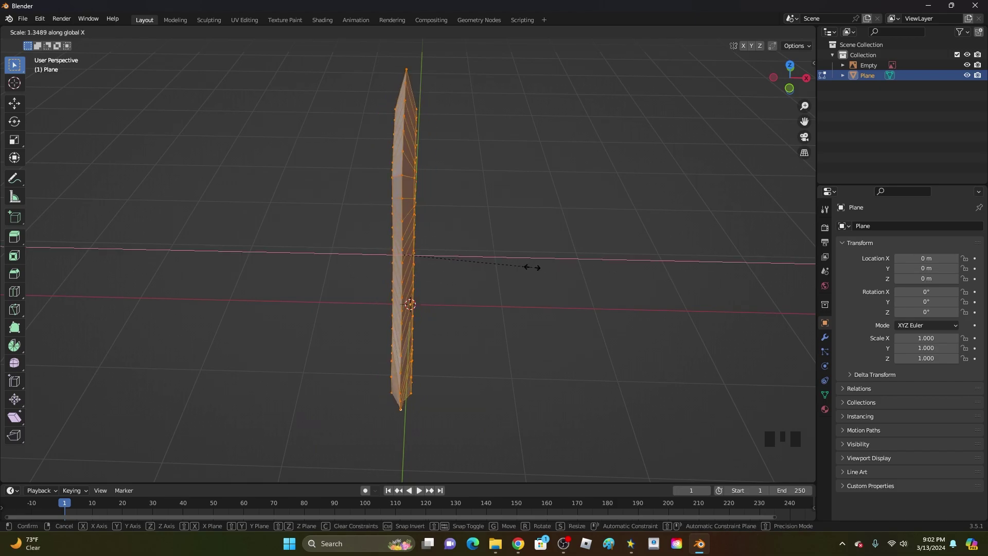
left_click(521, 247)
left_click_drag(505, 244, 447, 230)
Toggle wireframe and view the blade straight from the side to select its flat center faces.
key("Tab")
left_click_drag(446, 229, 797, 89)
left_click(797, 89)
key("z")
scroll("up", 3)
scroll("down", 3)
key("z")
key("Tab")
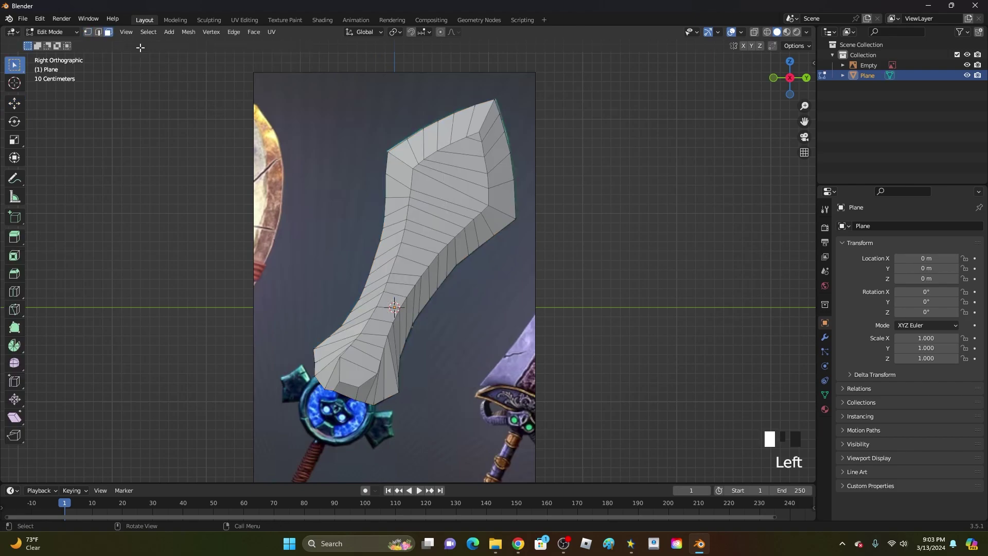
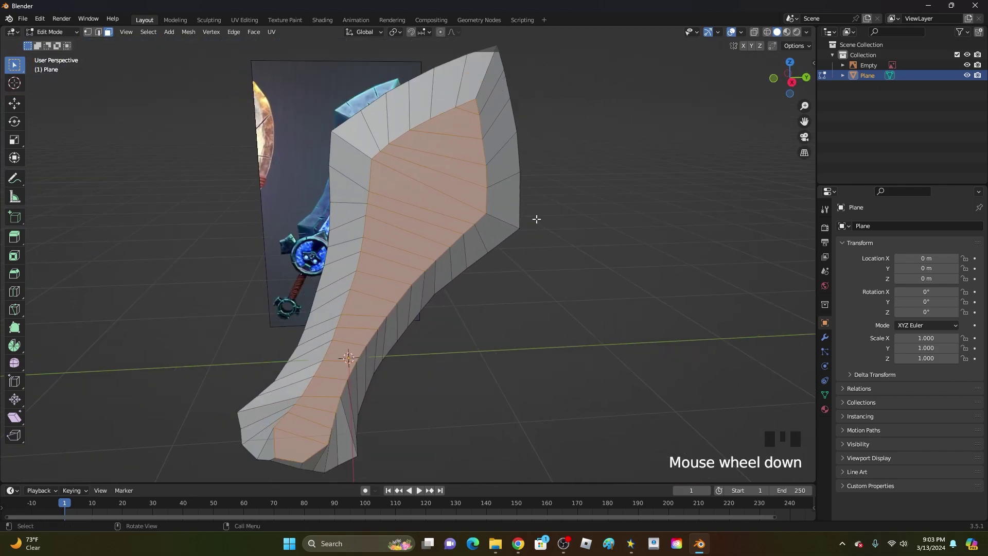
Inset the blade's flat side faces to form a narrow border around them.
key("i")
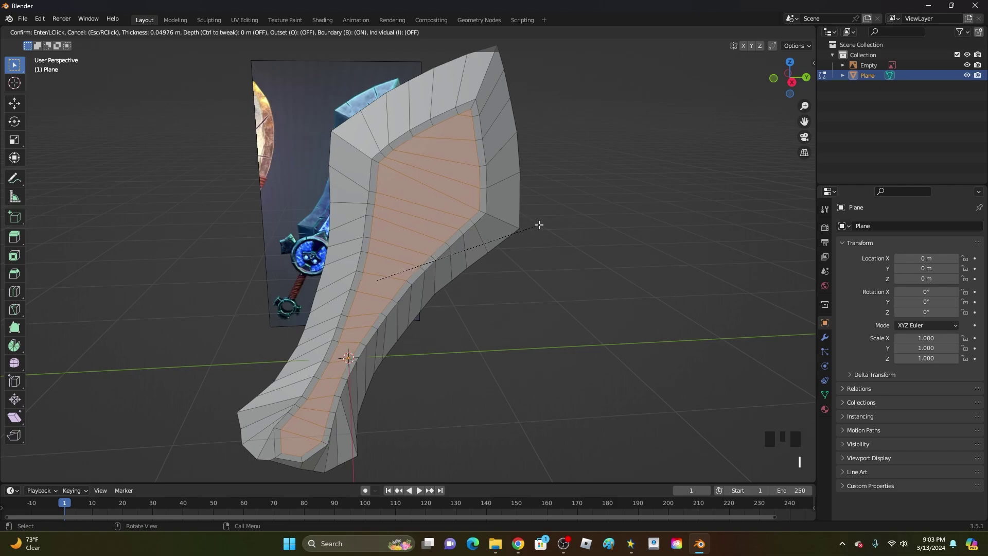
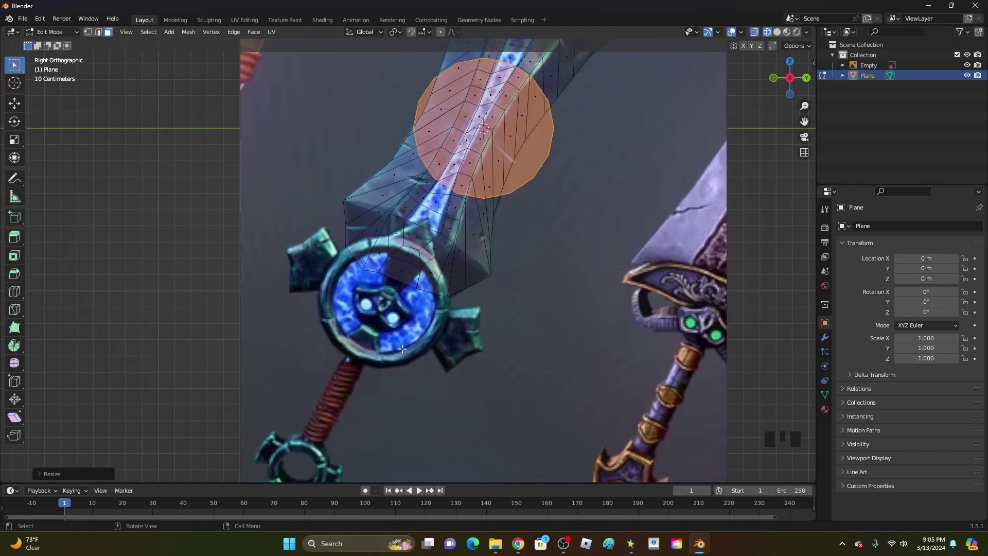
Zoom in and out to check the small disc's placement over the round guard.
scroll("up", 3)
scroll("down", 3)
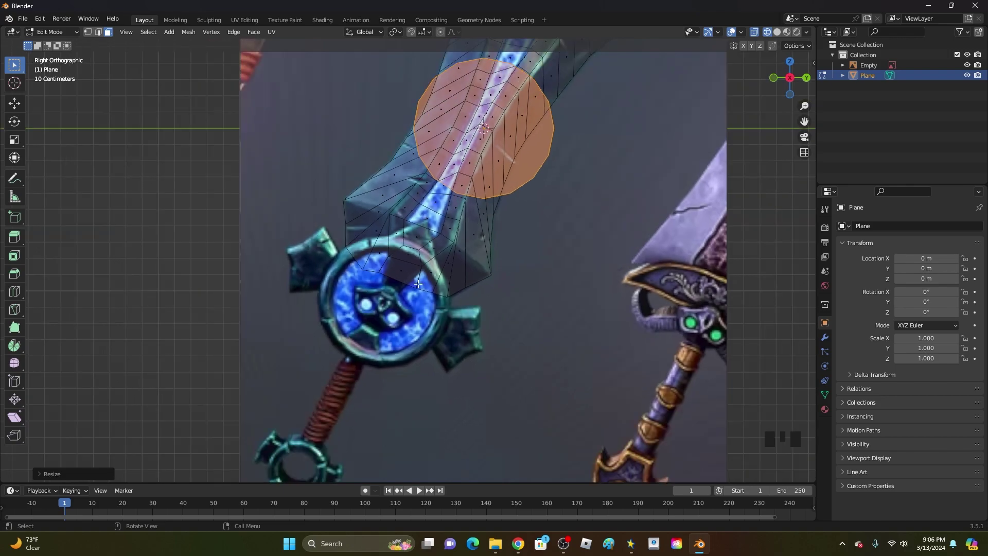
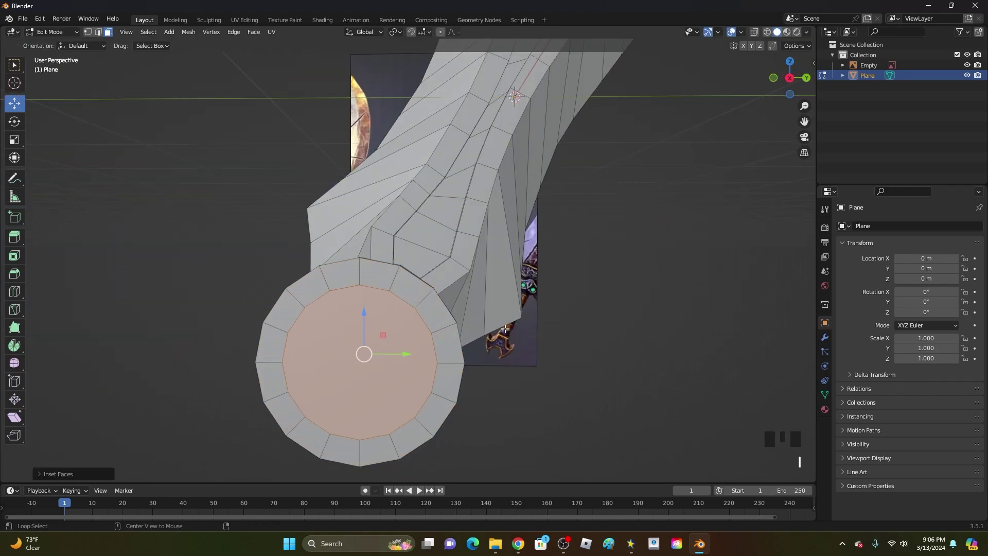
Sink the guard disc's inner face inward with Alt+E and orbit to check the recess at an angle.
key("alt+e")
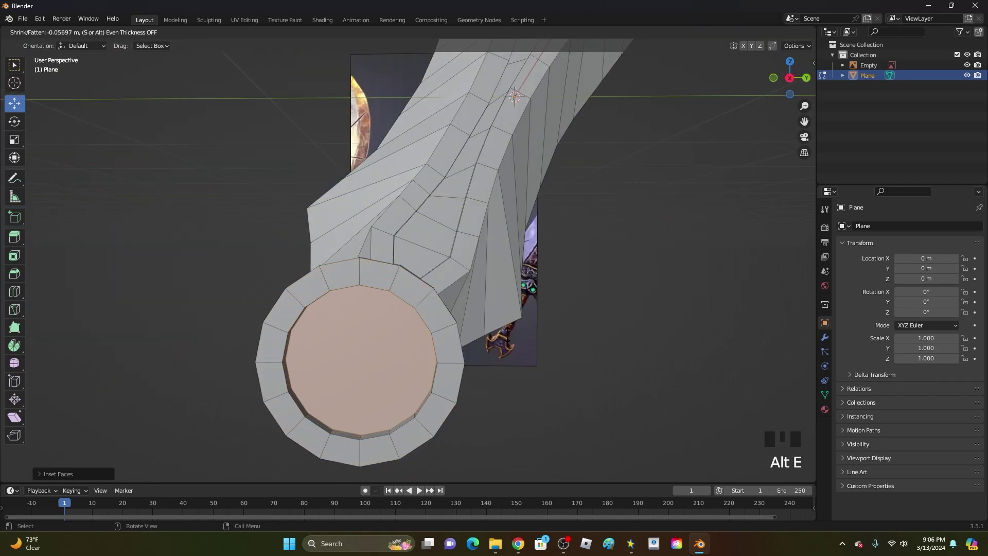
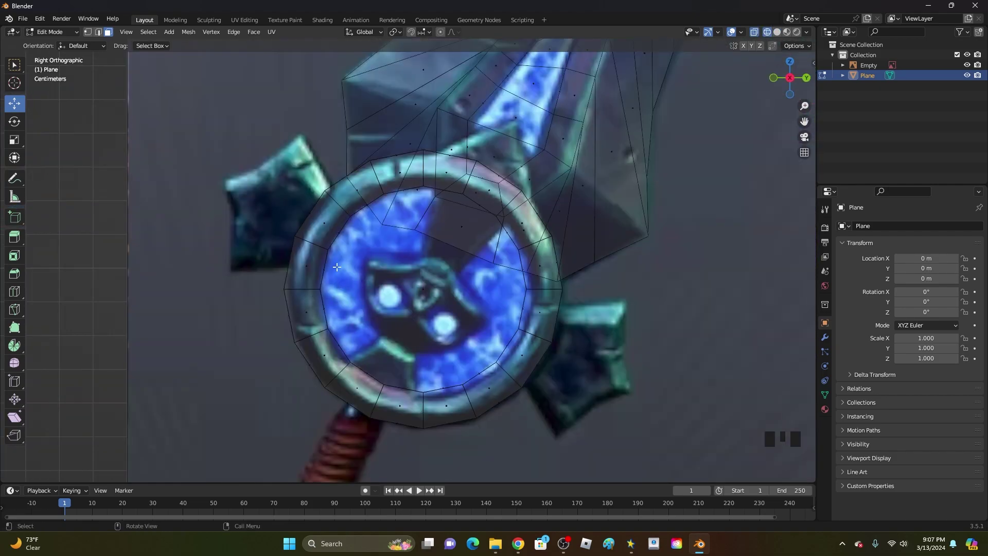
left_click_drag(384, 268, 430, 281)
key("z")
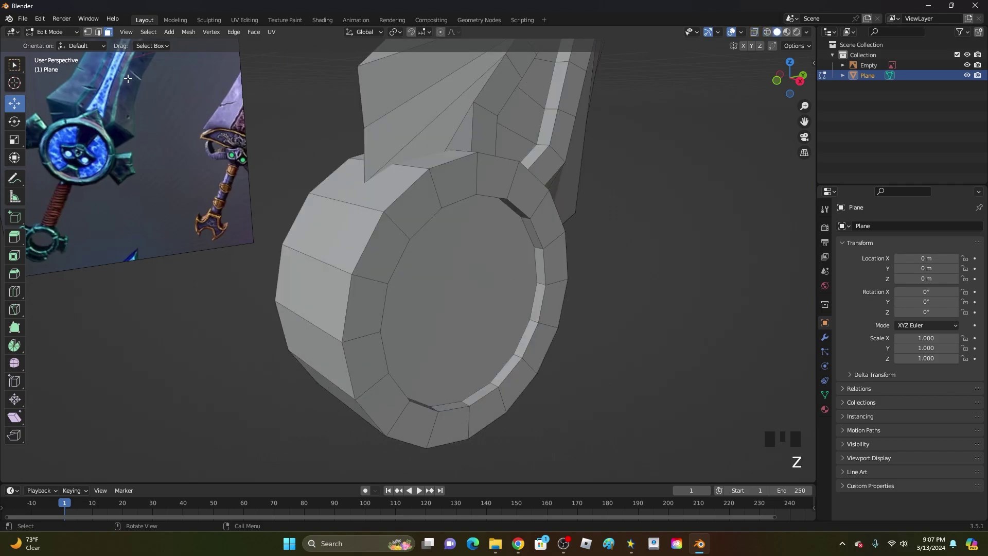
left_click_drag(219, 63, 120, 22)
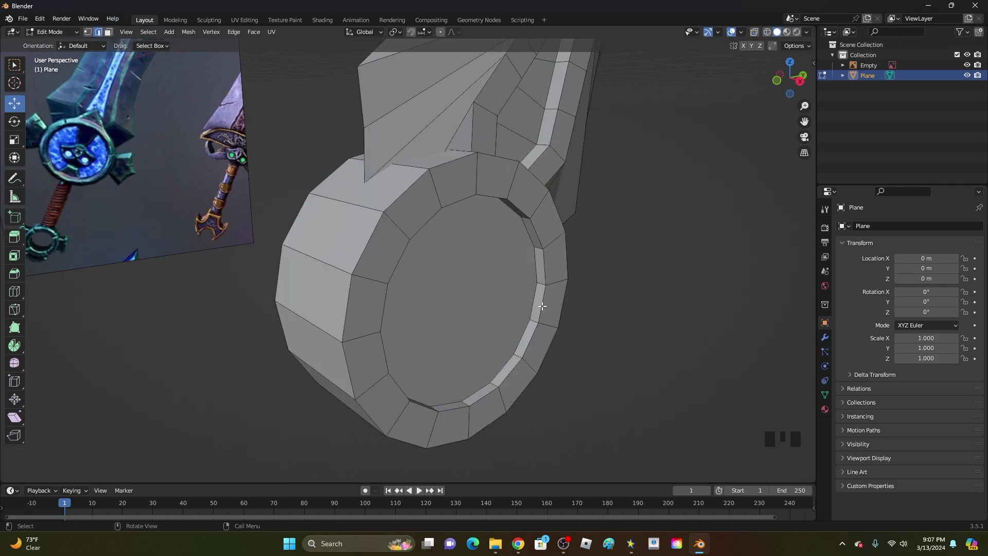
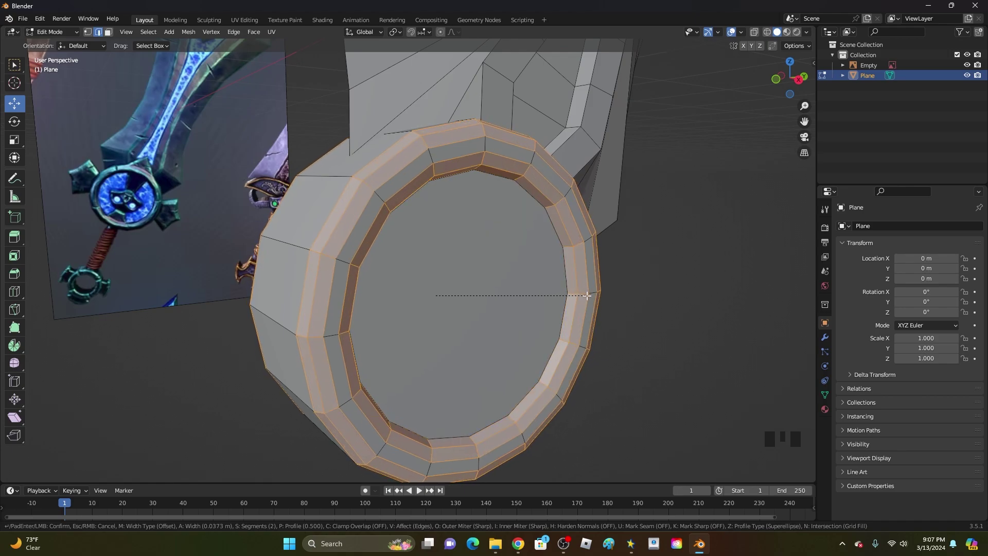
Reduce the guard rim bevel to 2 segments and confirm the softly rounded ring.
left_click(640, 288)
key("Tab")
left_click_drag(650, 284, 565, 264)
scroll("down", 3)
left_click_drag(421, 274, 801, 82)
left_click(802, 83)
Return to wireframe side view with the guard sitting over the reference's round guard.
scroll("up", 3)
key("z")
scroll("up", 3)
scroll("down", 3)
key("Tab")
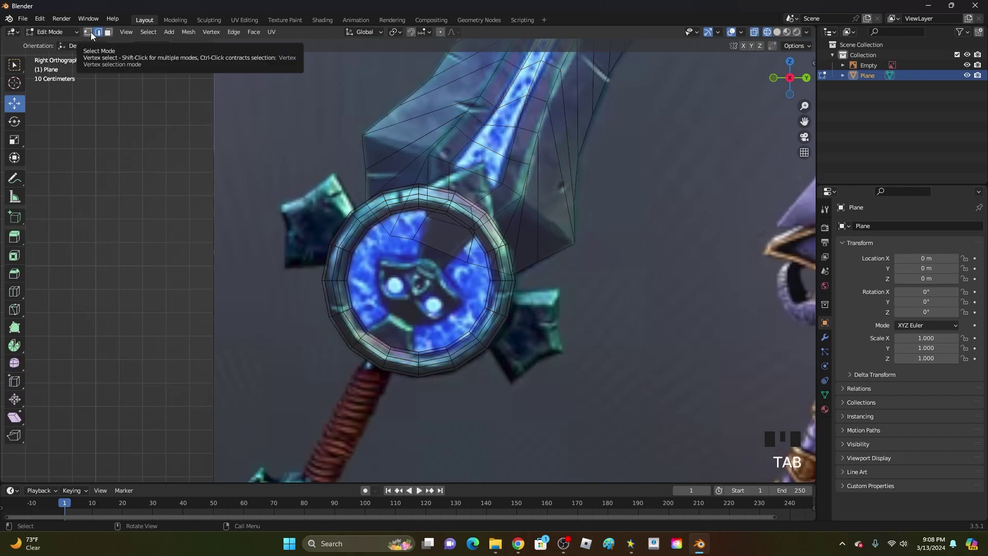
In vertex select, duplicate a guard rim vertex and place the copy at the spike's base.
left_click(94, 36)
scroll("up", 3)
left_click_drag(347, 265, 480, 357)
left_click(481, 357)
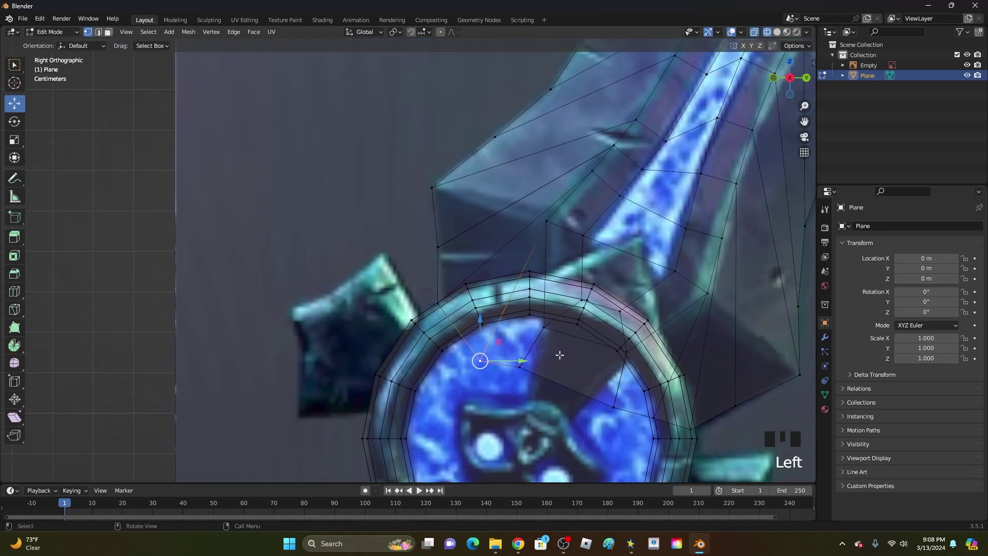
key("shift+d")
scroll("up", 3)
left_click_drag(499, 398, 554, 205)
scroll("down", 3)
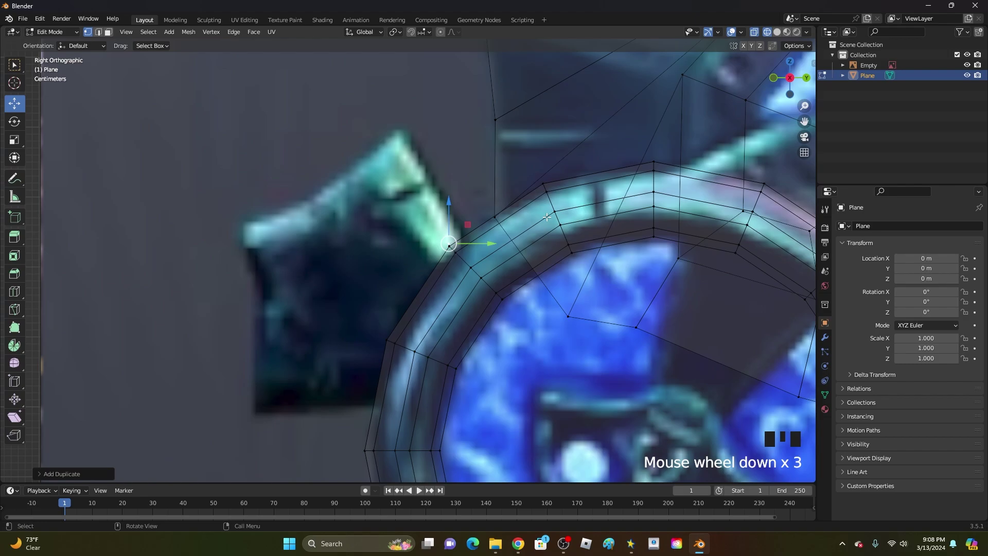
Extrude vertices point by point along the spike outline from the reference back toward the ring.
key("g")
key("e")
key("e")
key("e")
key("e")
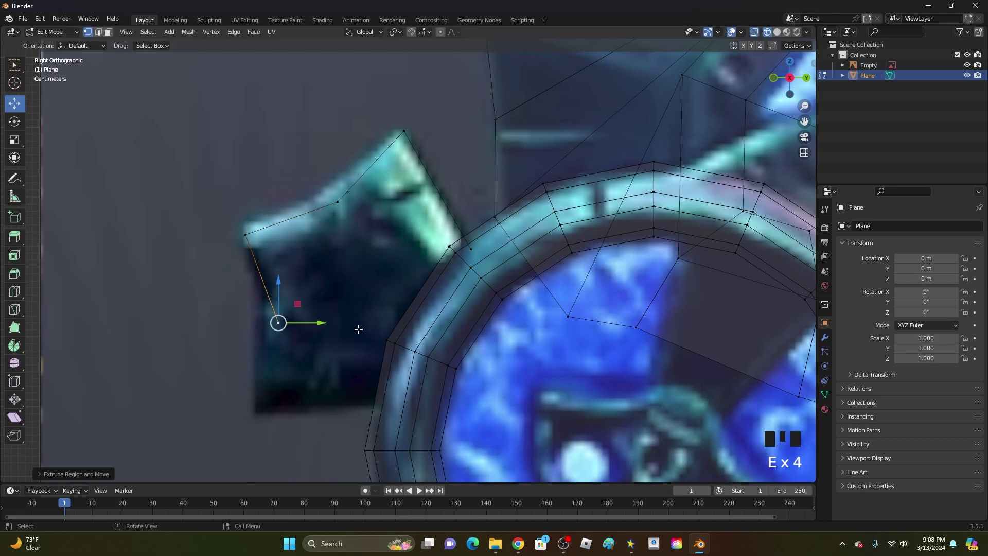
key("e")
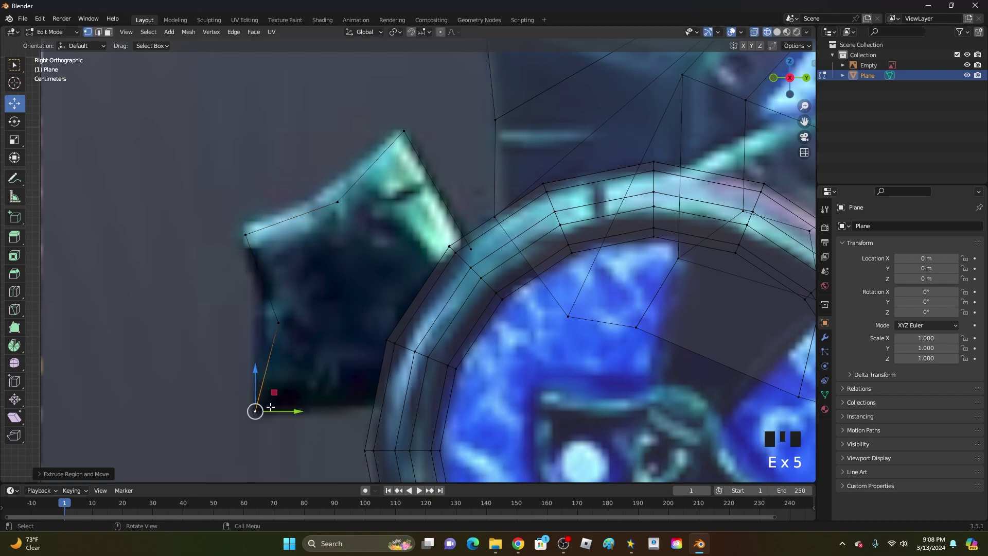
key("e")
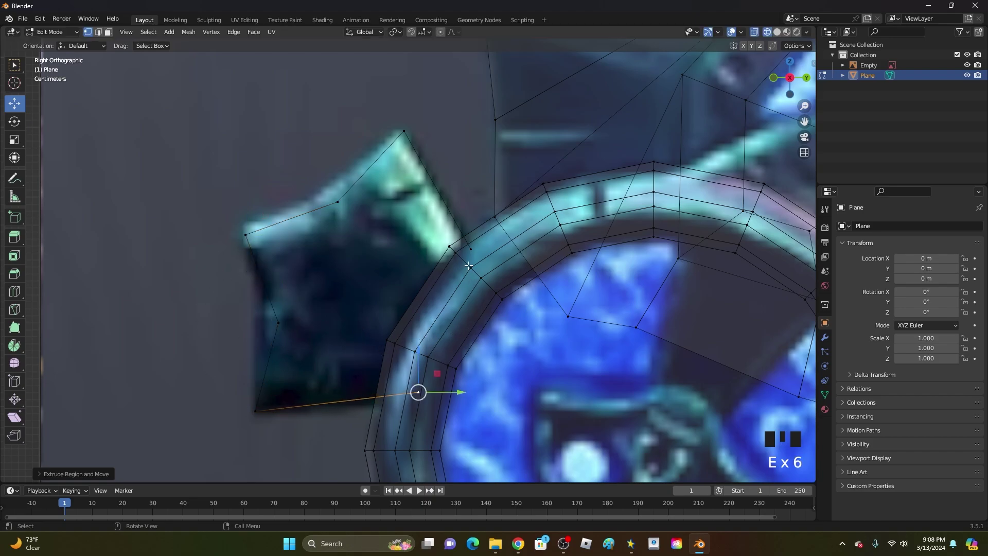
Join the outline's end to the guard ring with F and select the whole spike outline with L.
left_click(472, 251)
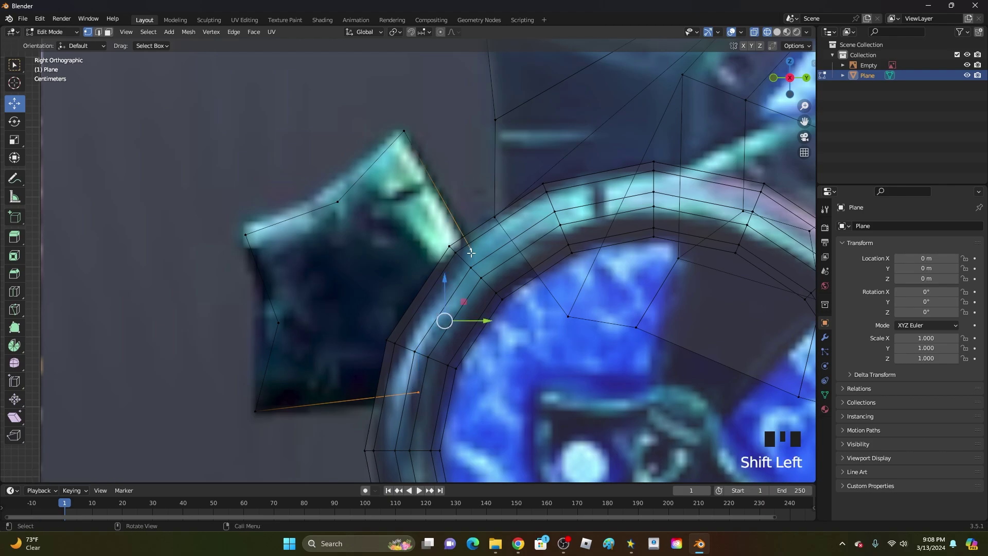
key("f")
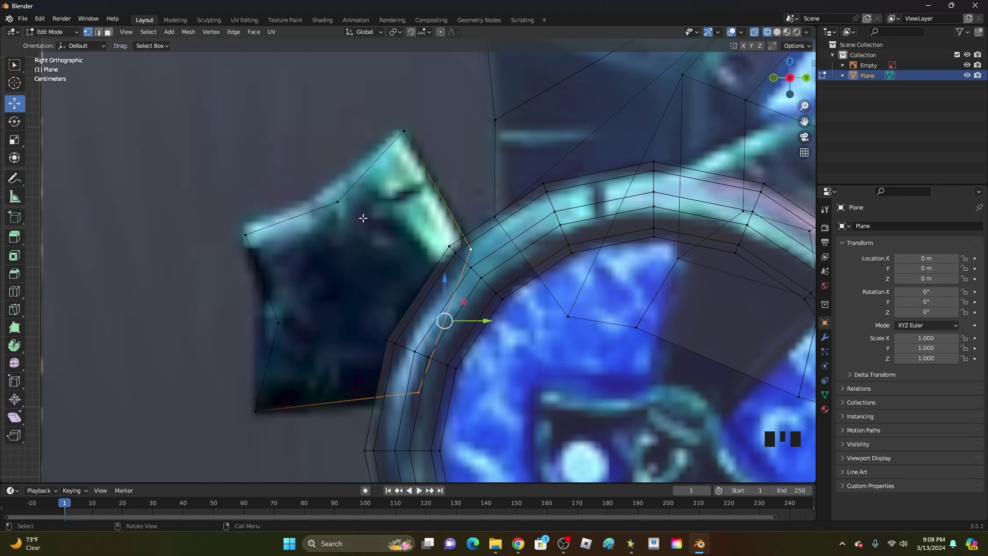
left_click(341, 201)
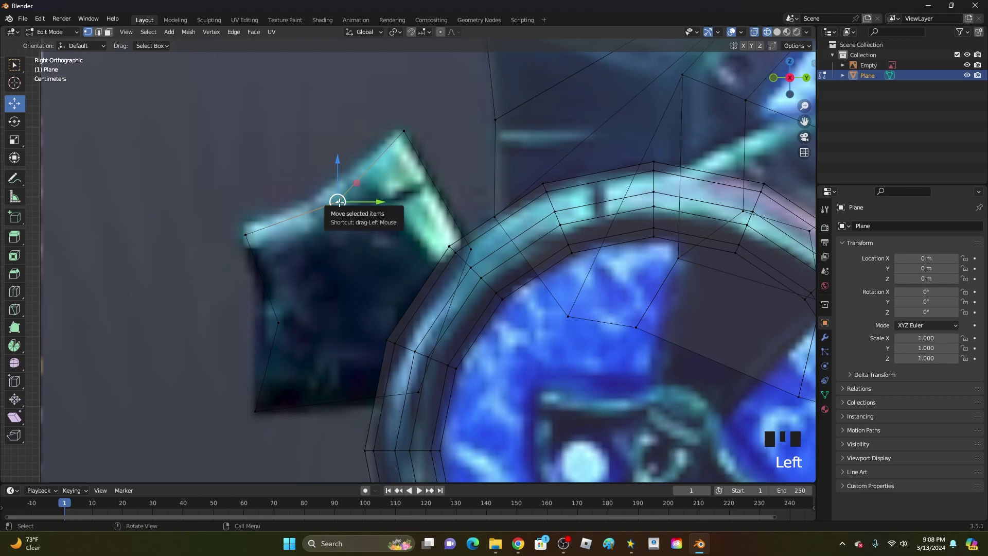
key("l")
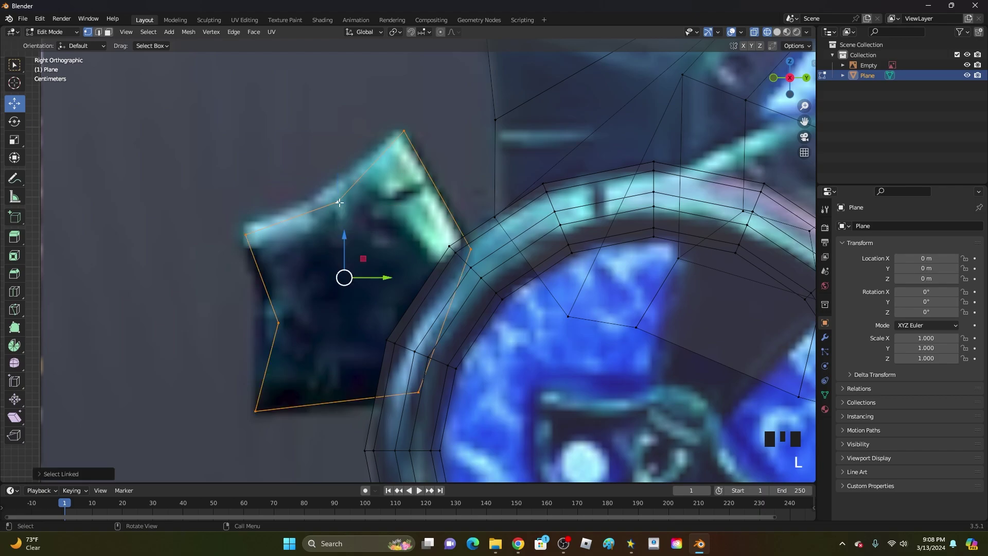
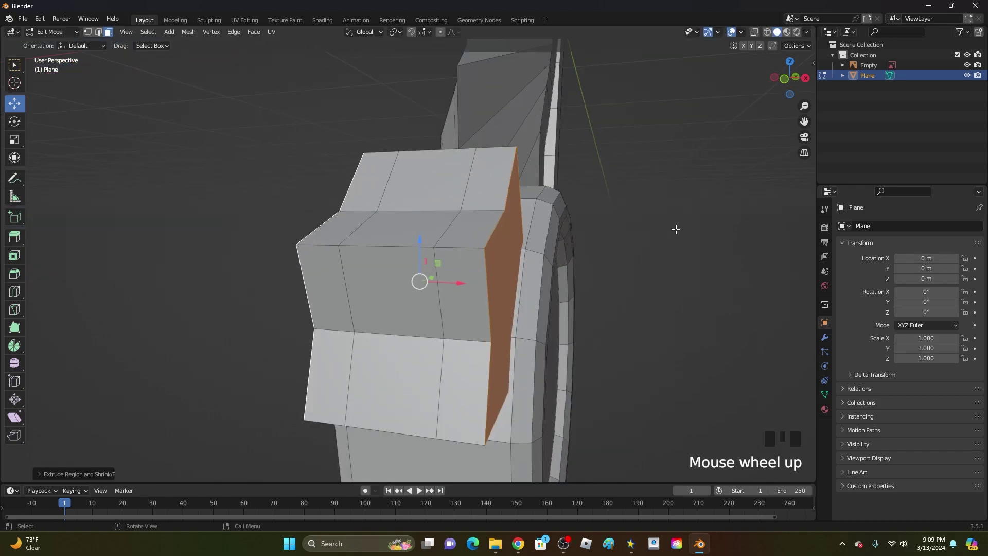
From the side view, reselect the sword mesh and select the entire solid spike with L for mirroring.
key("s")
key("Tab")
left_click_drag(621, 233, 809, 80)
left_click(809, 80)
scroll("down", 3)
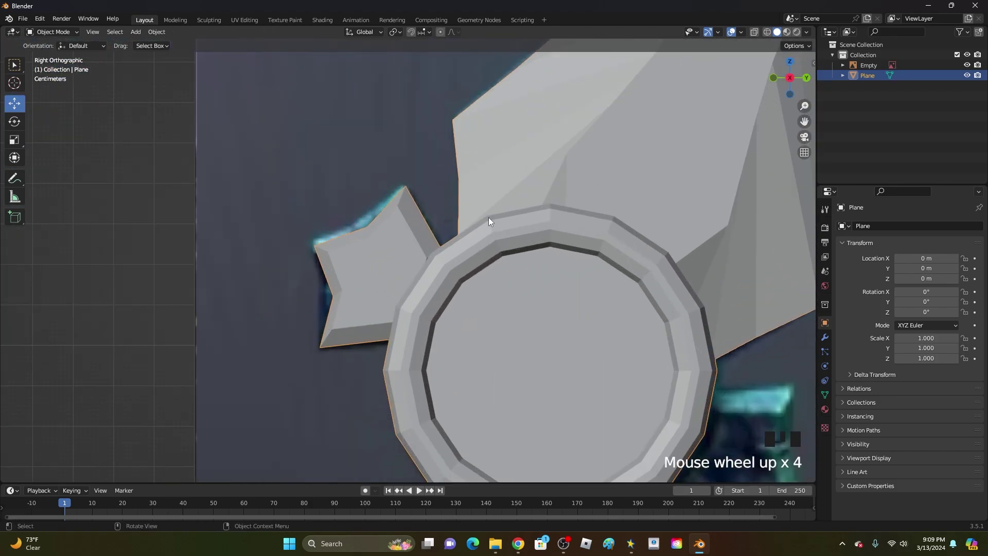
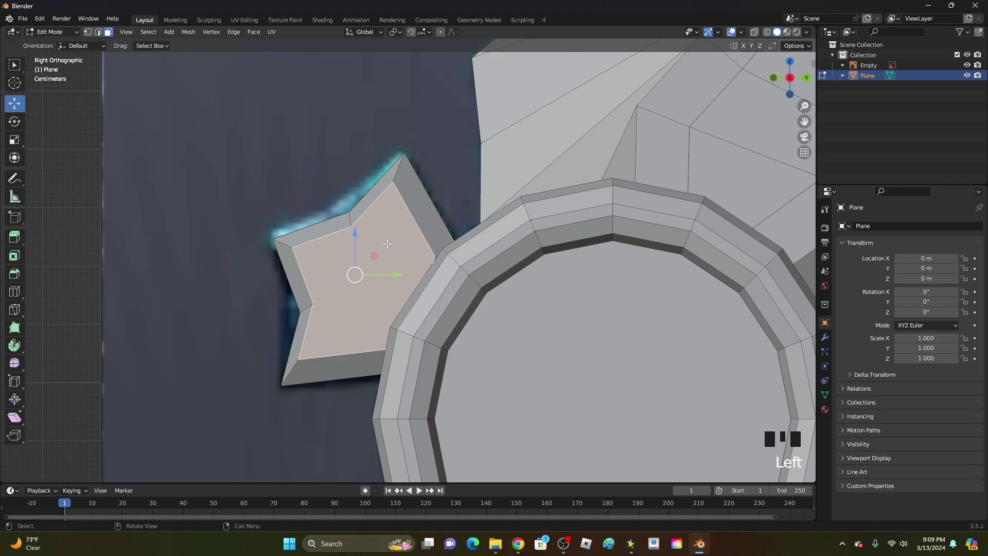
key("l")
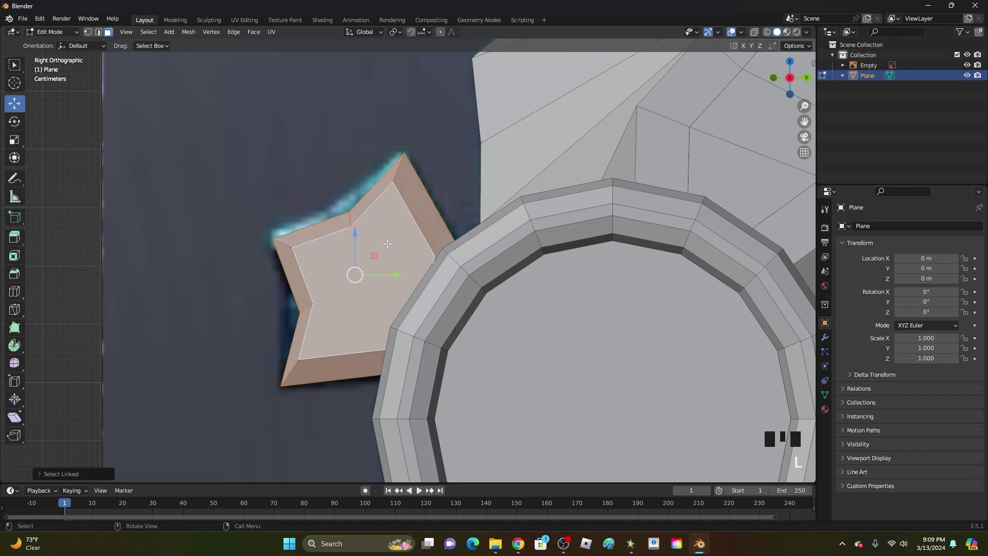
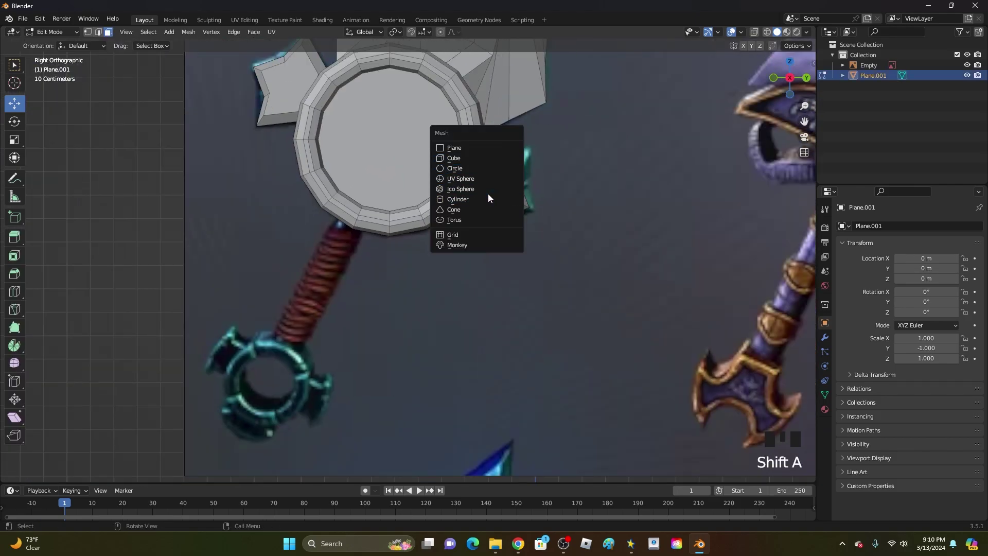
Add a cylinder, shrink it, move it onto the grip and tilt it to match the handle's angle.
scroll("down", 3)
key("s")
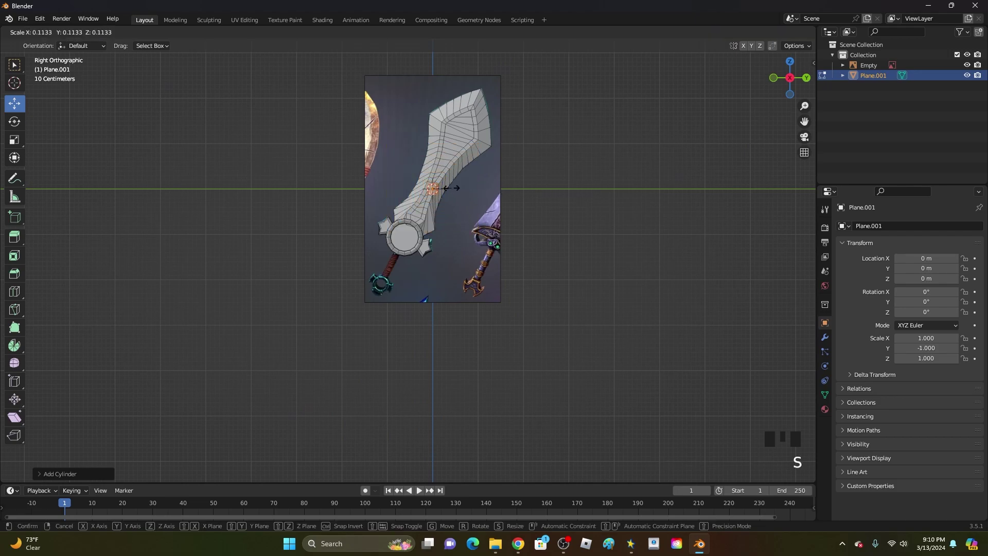
key("g")
scroll("up", 3)
left_click_drag(420, 240, 567, 203)
scroll("down", 3)
key("z")
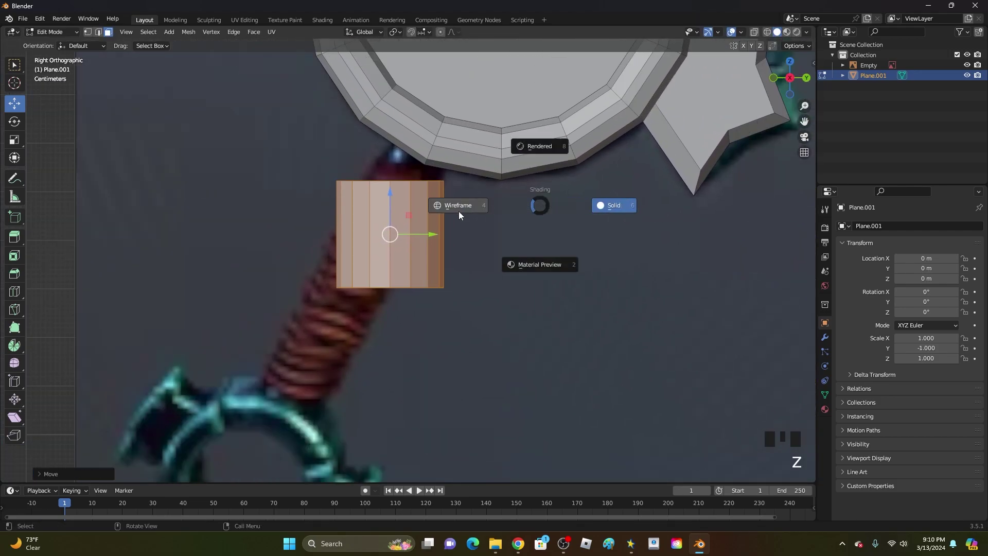
key("r")
key("s")
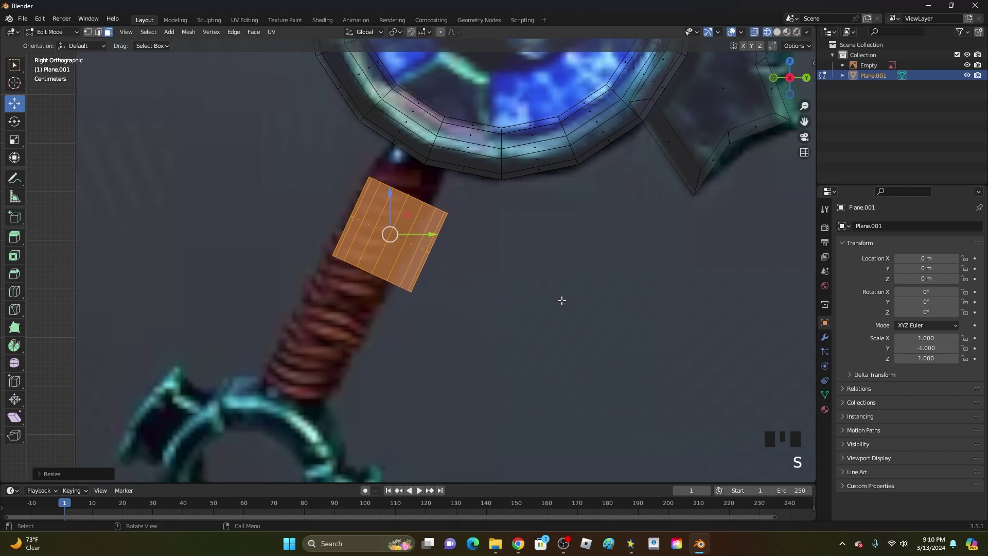
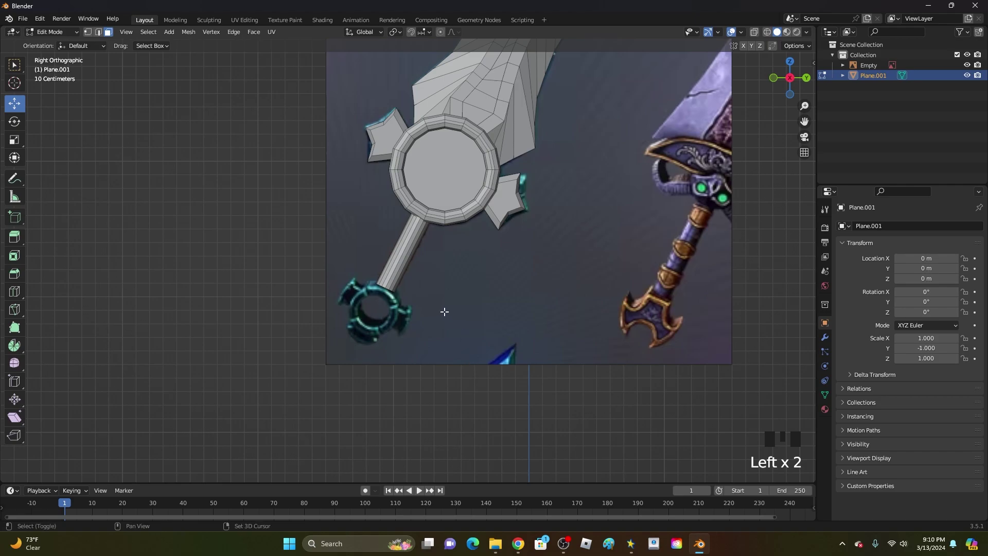
Add a second cylinder with Shift+A, rotate it so its round face shows and scale it down.
key("shift+a")
scroll("down", 3)
key("r")
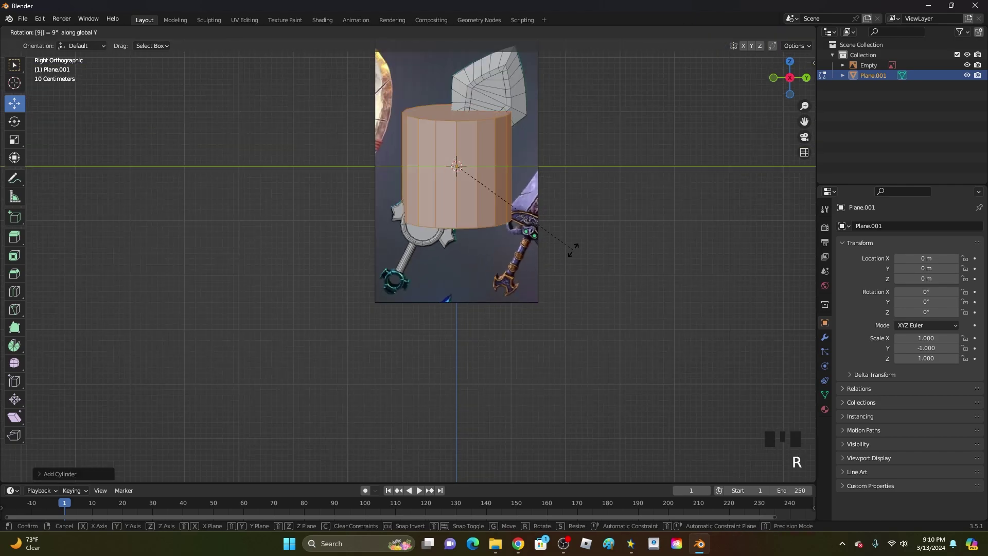
key("s")
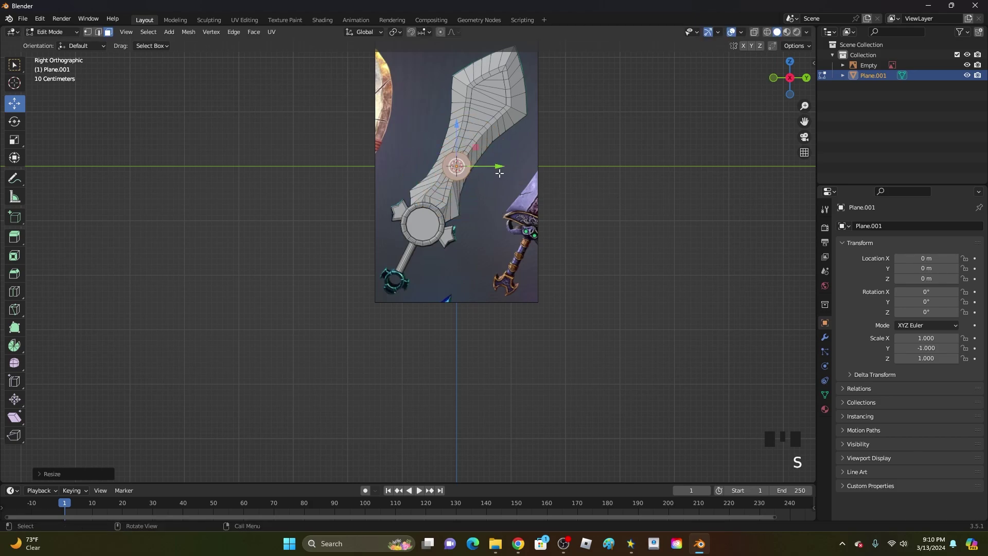
Move and size the cylinder over the pommel ring in the reference and confirm its placement.
key("g")
scroll("up", 3)
key("z")
key("s")
key("g")
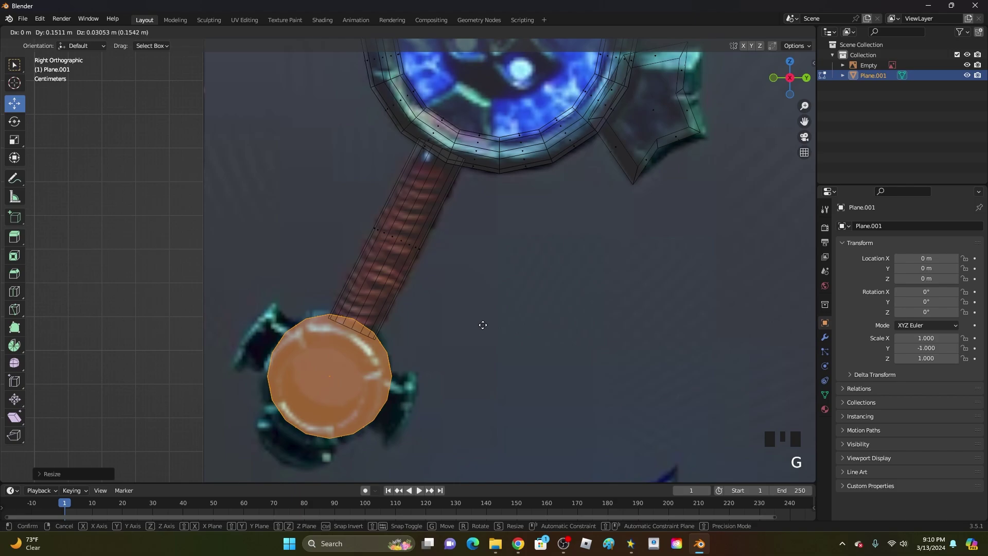
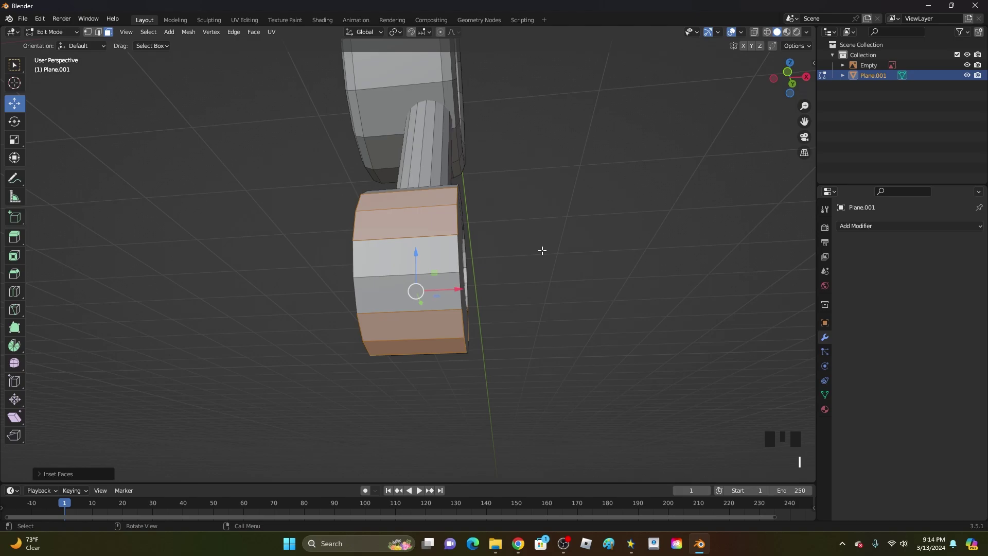
Narrow the inset side faces along one axis and extrude them outward into blocky pommel spikes.
key("s")
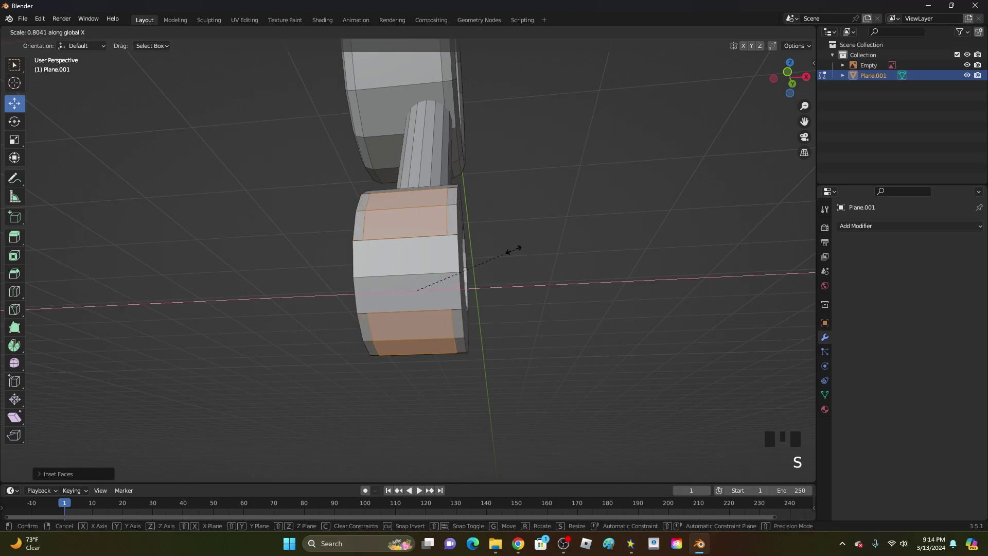
left_click_drag(527, 249, 516, 274)
key("alt+e")
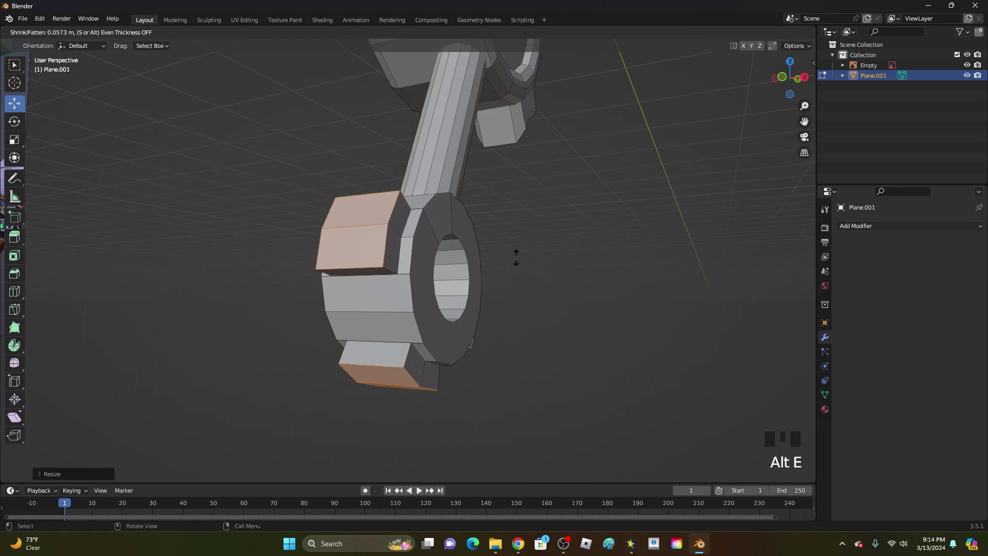
left_click_drag(522, 256, 555, 280)
key("e")
key("s")
key("alt+e")
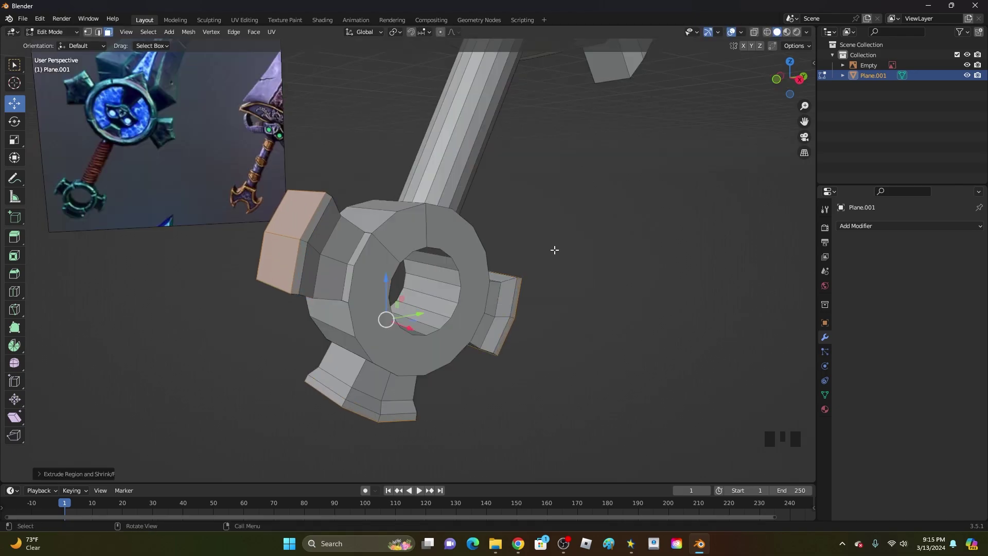
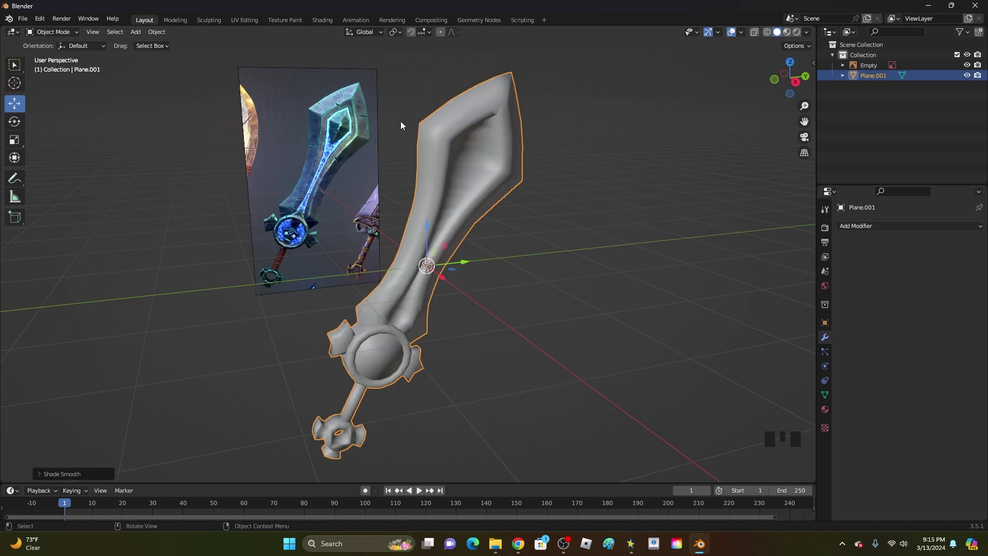
Enable Auto Smooth in the mesh data properties and raise its angle so hard edges stay sharp.
left_click(828, 396)
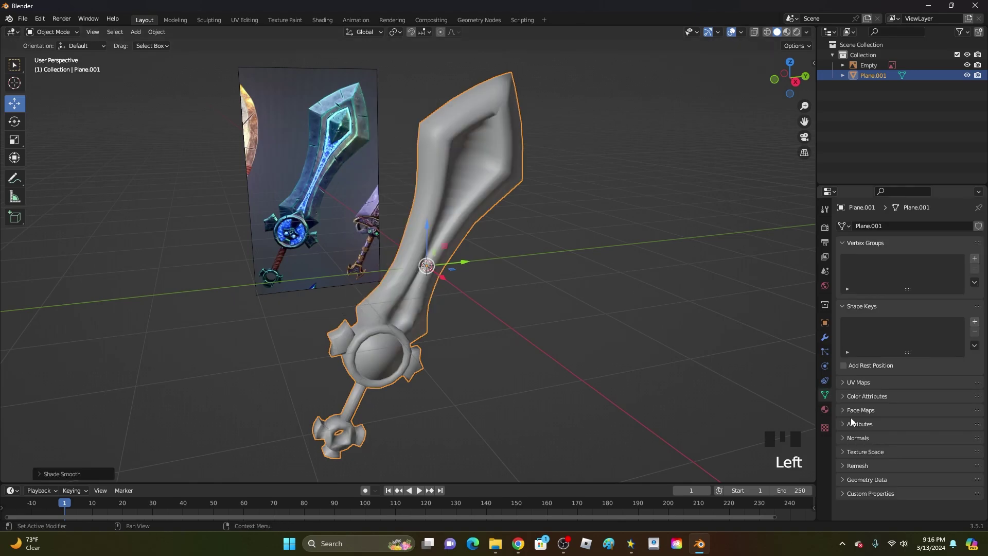
left_click_drag(851, 441, 901, 459)
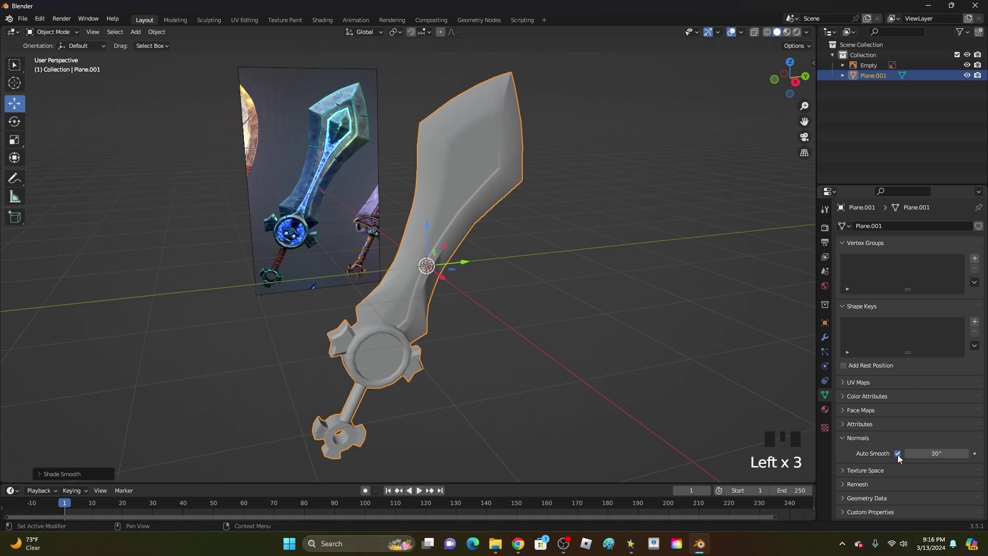
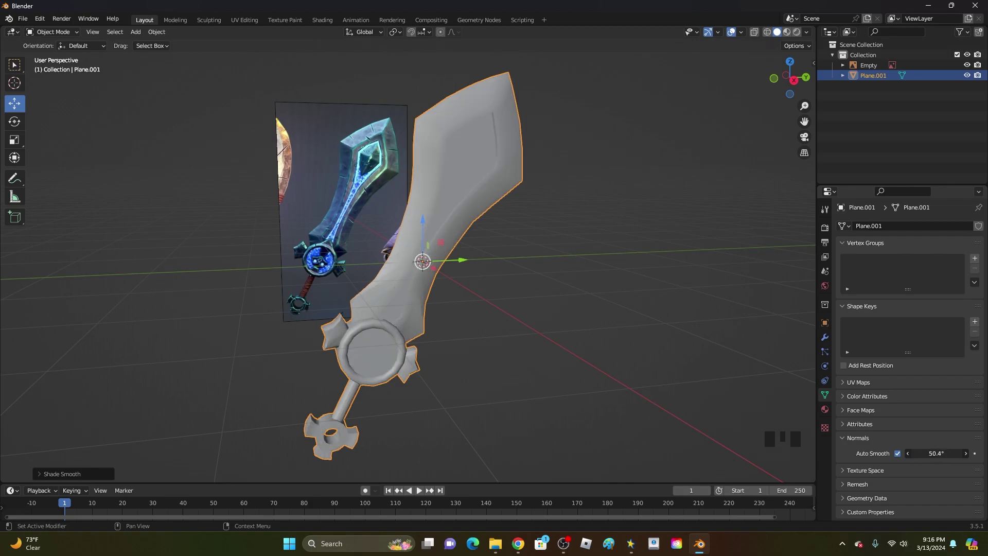
scroll("up", 3)
scroll("down", 3)
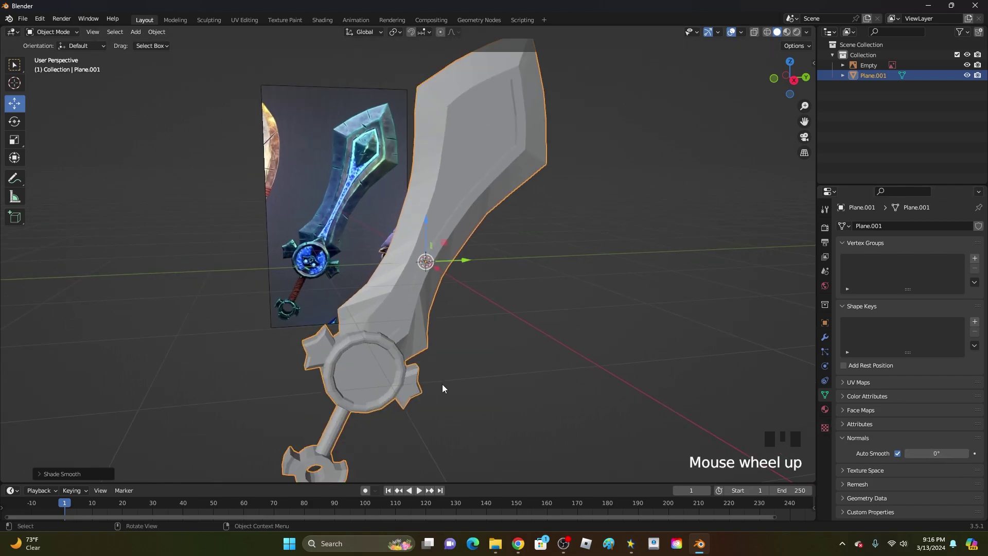